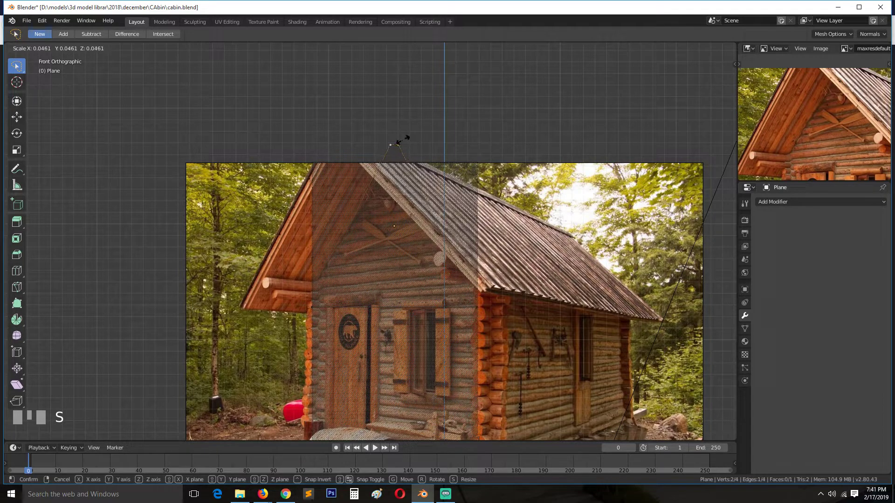
Confirm the gable plane's size and select it as the Boolean Intersect cutter for Circle.001
{"action": "key", "text": "Tab"}
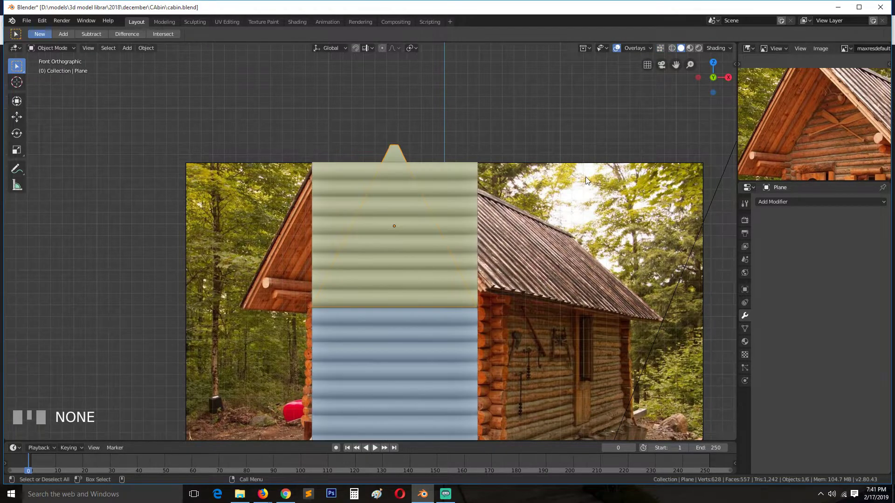
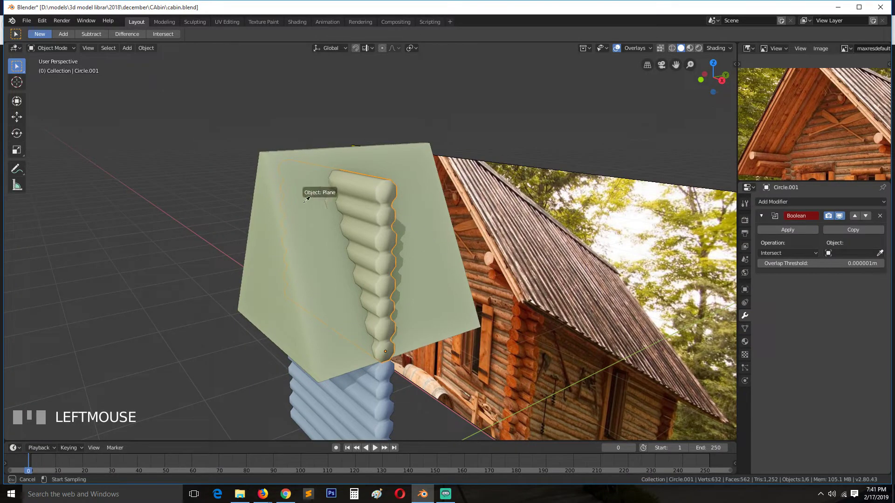
{"action": "key", "text": "`"}
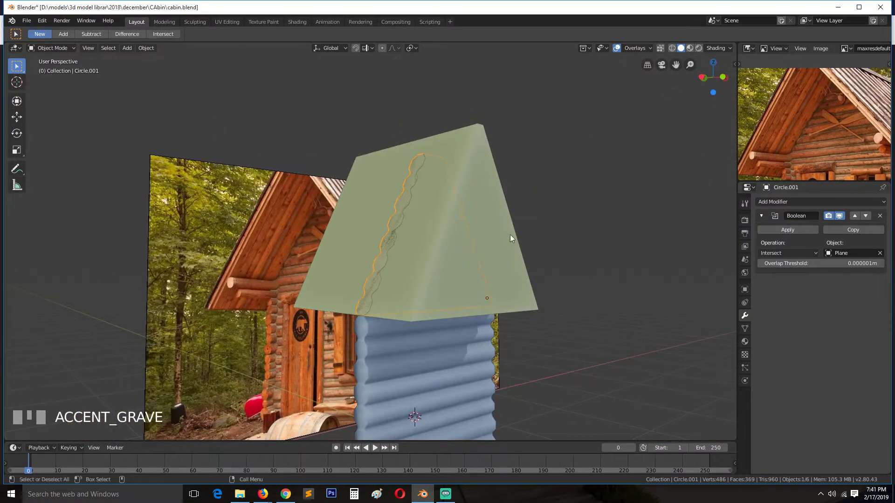
{"action": "left_click", "coordinate": [774, 234]}
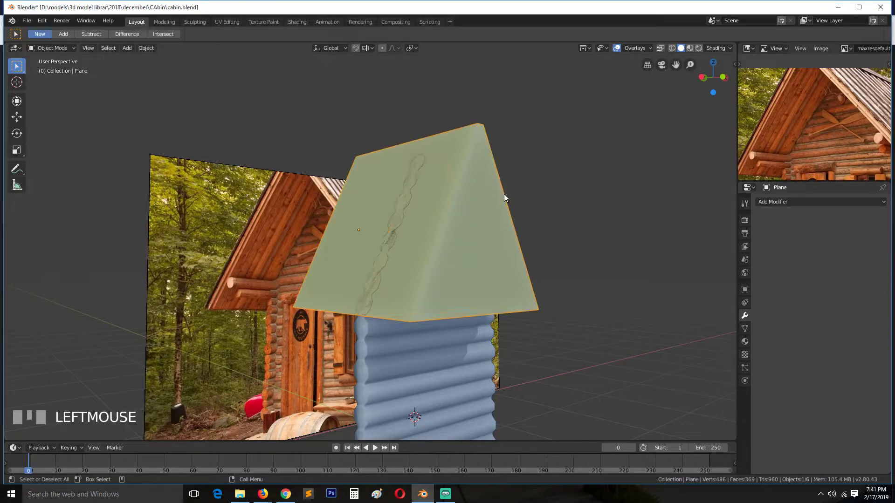
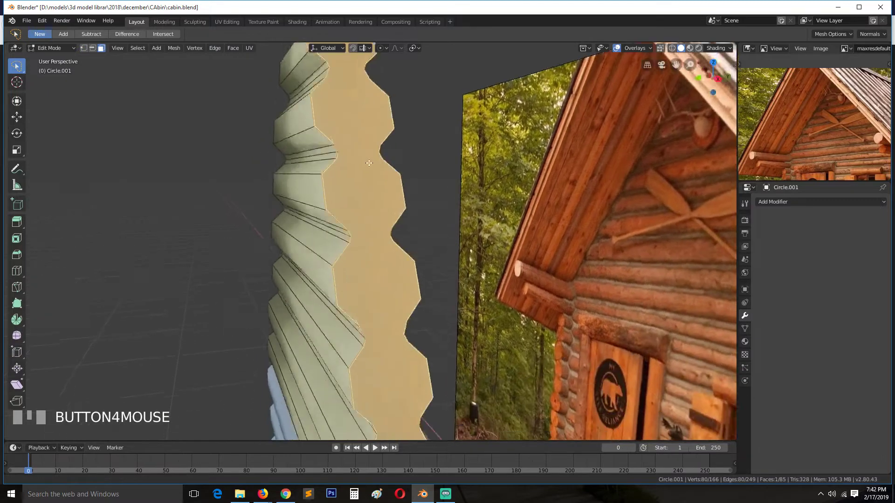
Select the upper wall's bottom edge loop after removing the cut face, then return to Object Mode
{"action": "scroll", "scroll_direction": "down", "scroll_amount": 3}
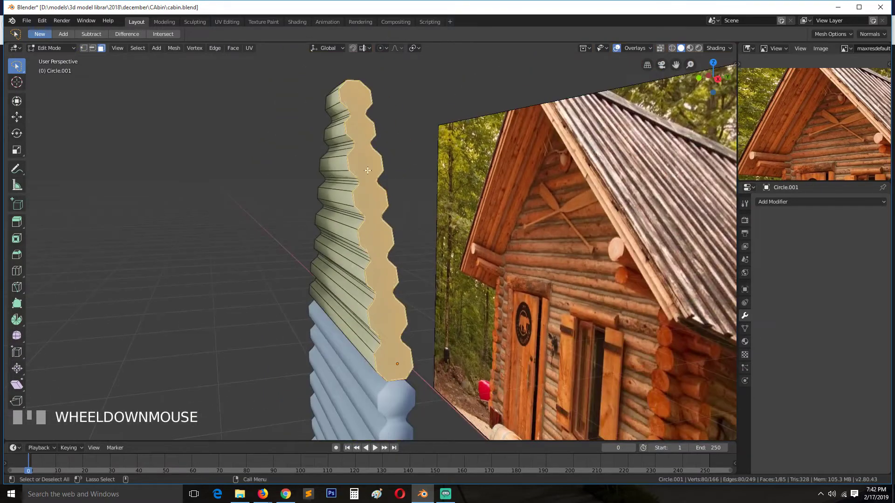
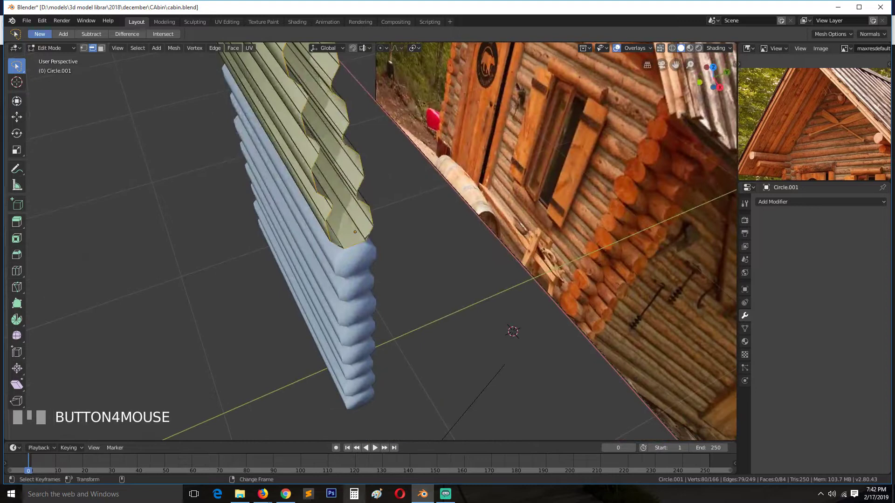
{"action": "left_click", "coordinate": [356, 243]}
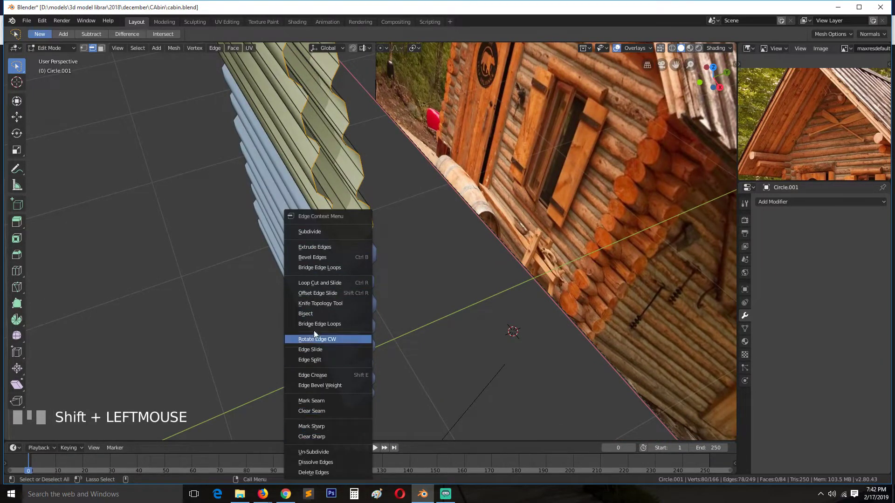
{"action": "key", "text": "Tab"}
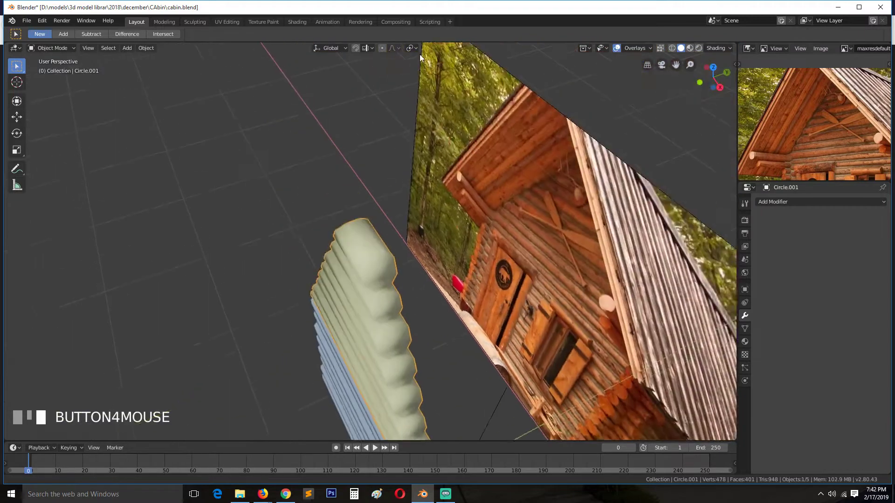
Join the upper and lower log walls into one object and enter Edit Mode on the merged mesh
{"action": "key", "text": "Tab"}
{"action": "key", "text": "`"}
{"action": "key", "text": "3"}
{"action": "left_click_drag", "start_coordinate": [464, 147], "coordinate": [422, 298]}
{"action": "left_click", "coordinate": [464, 147]}
Select the two facing edge loops and bridge them with new faces
{"action": "key", "text": "x"}
{"action": "key", "text": "2"}
{"action": "left_click", "coordinate": [437, 174]}
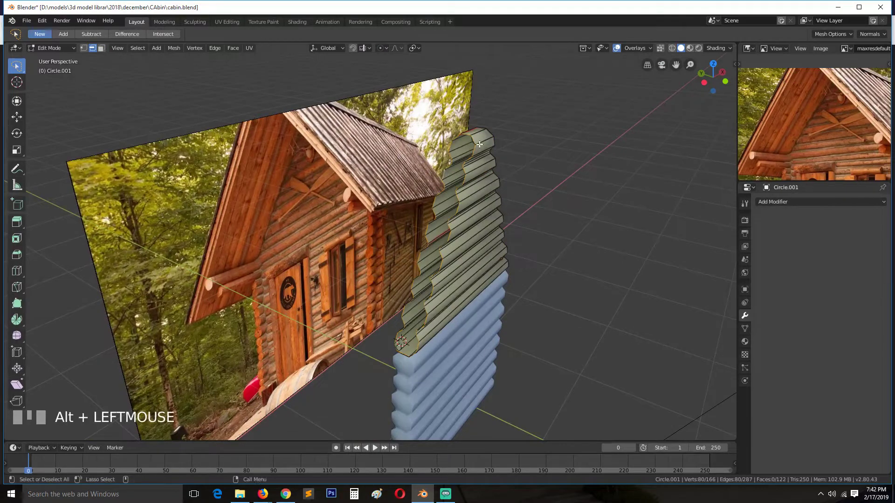
{"action": "left_click", "coordinate": [468, 132]}
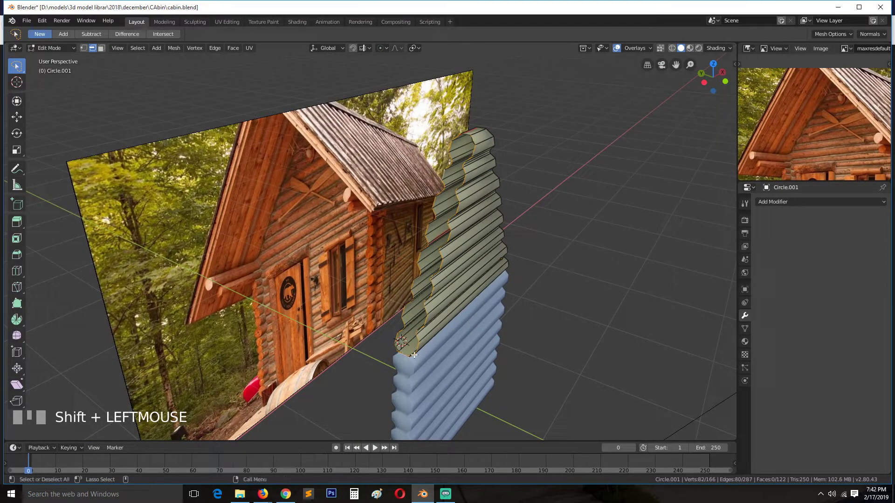
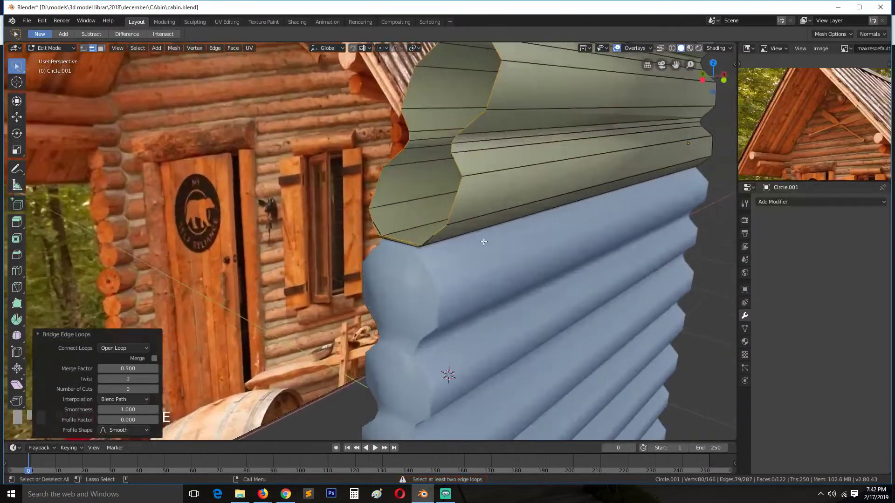
{"action": "key", "text": "e"}
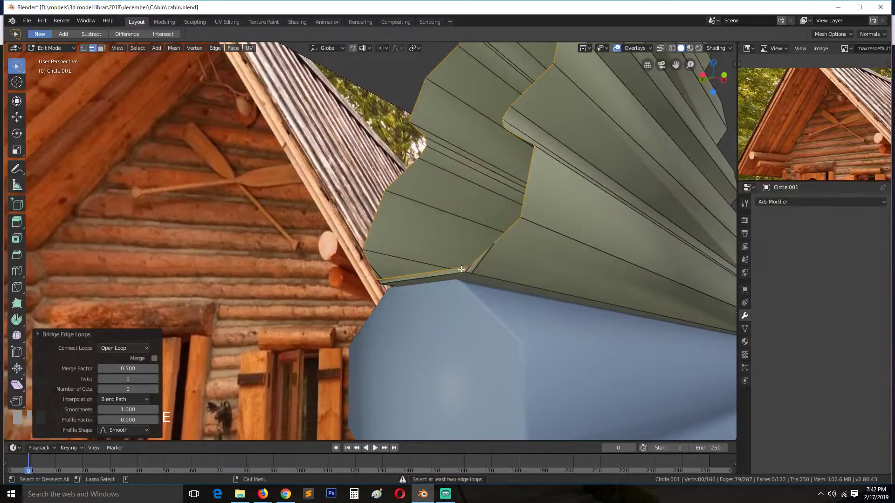
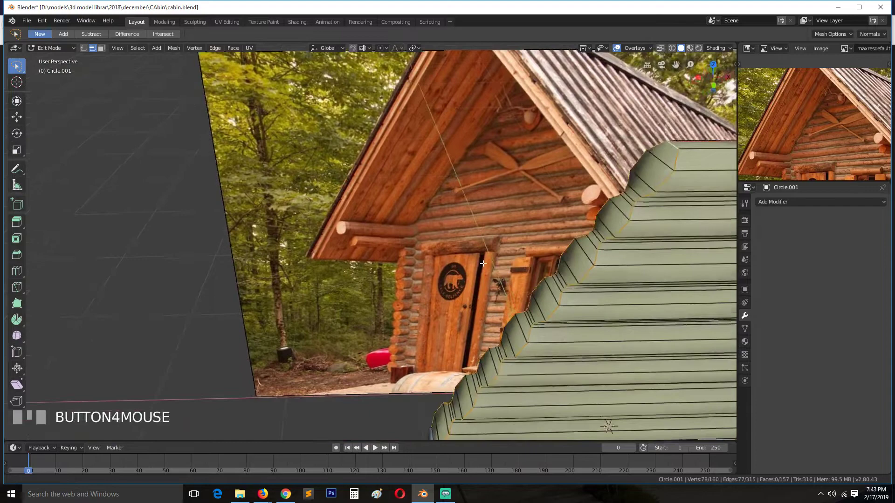
Mark the wall's selected outline edges as UV seams and clear the selection
{"action": "key", "text": "`"}
{"action": "left_click", "coordinate": [367, 293]}
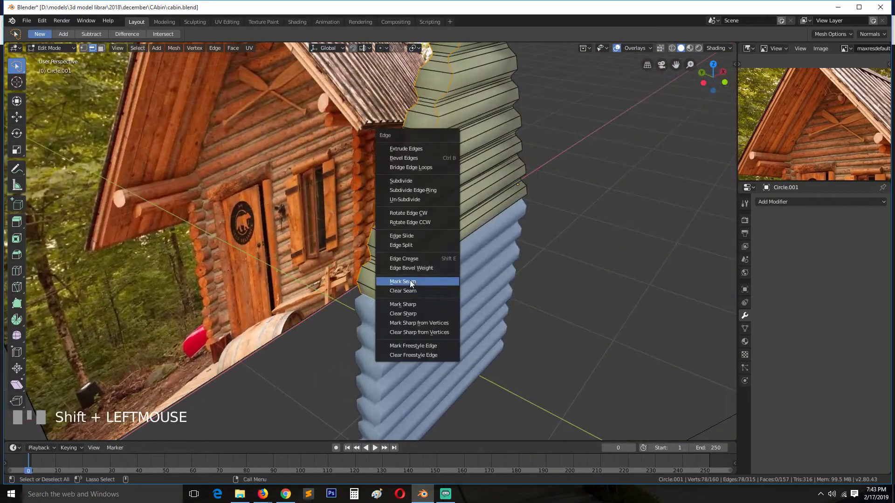
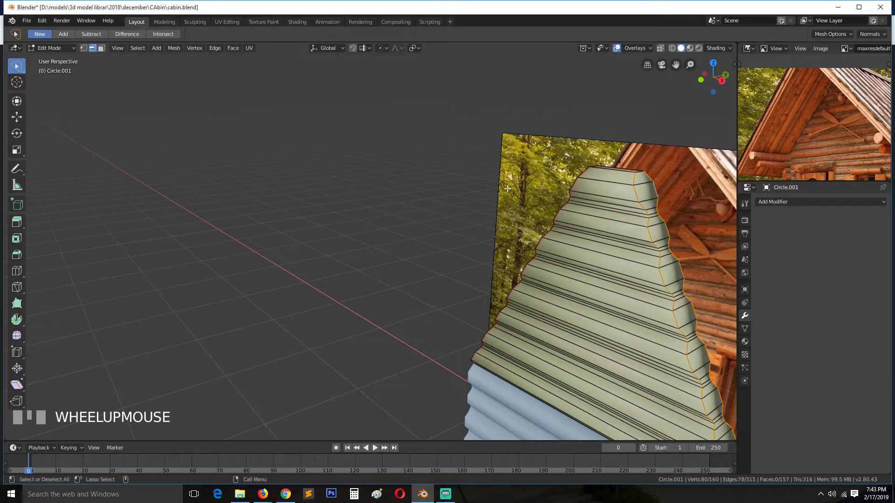
{"action": "key", "text": "ctrl+e"}
{"action": "key", "text": "alt+a"}
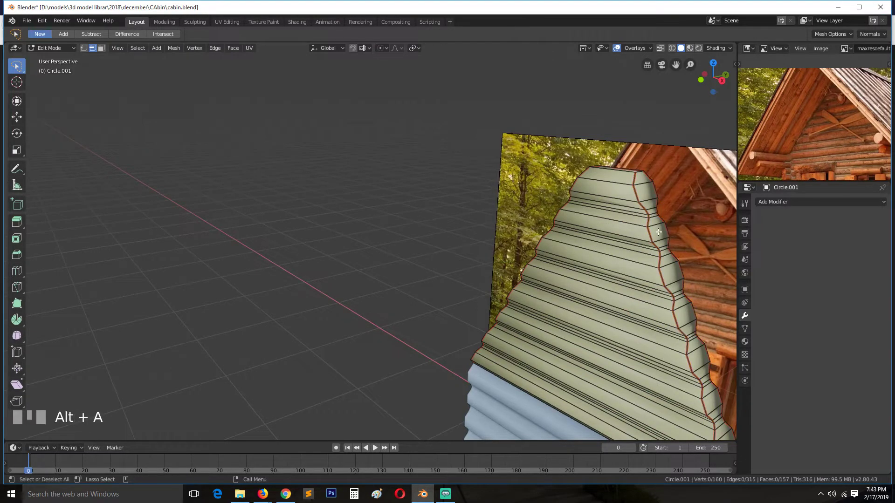
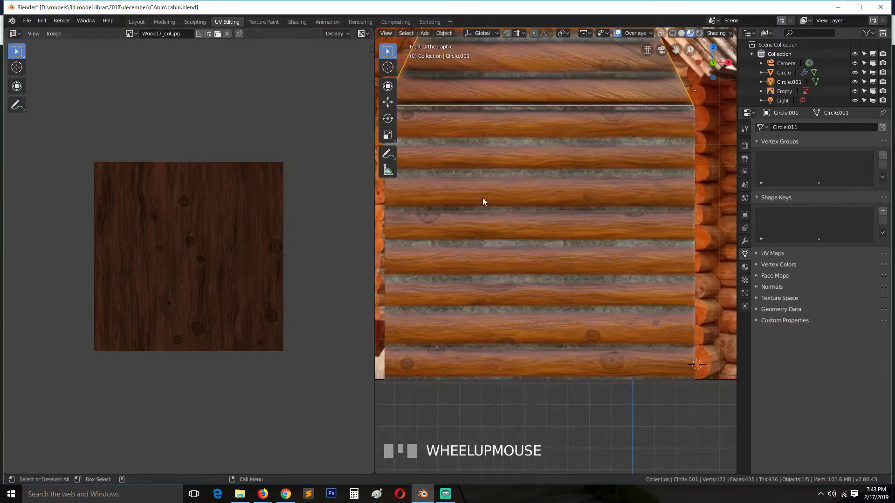
Bring up the UV mapping options to unwrap the whole merged wall
{"action": "key", "text": "Tab"}
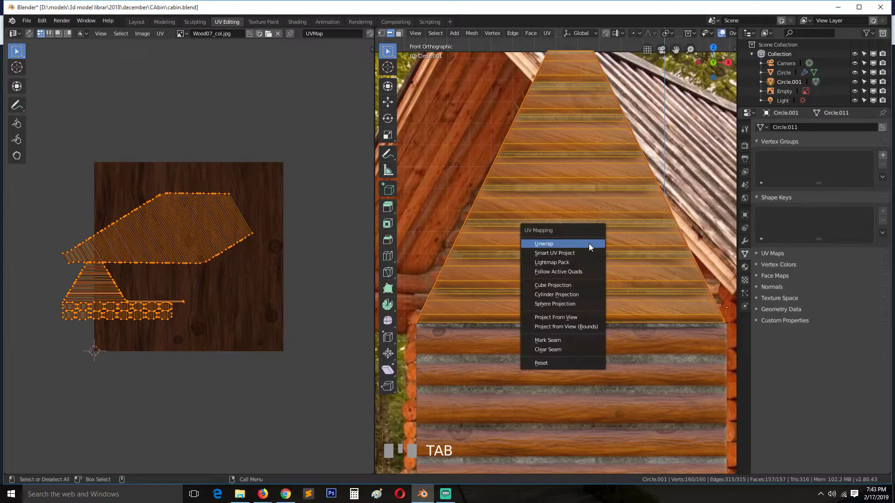
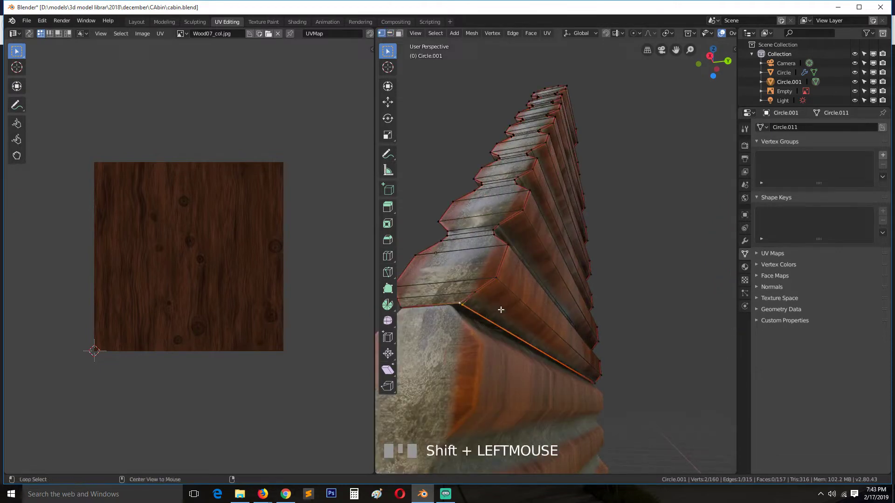
Select the whole wall mesh and pick edges along the top steps of the gable
{"action": "key", "text": "`"}
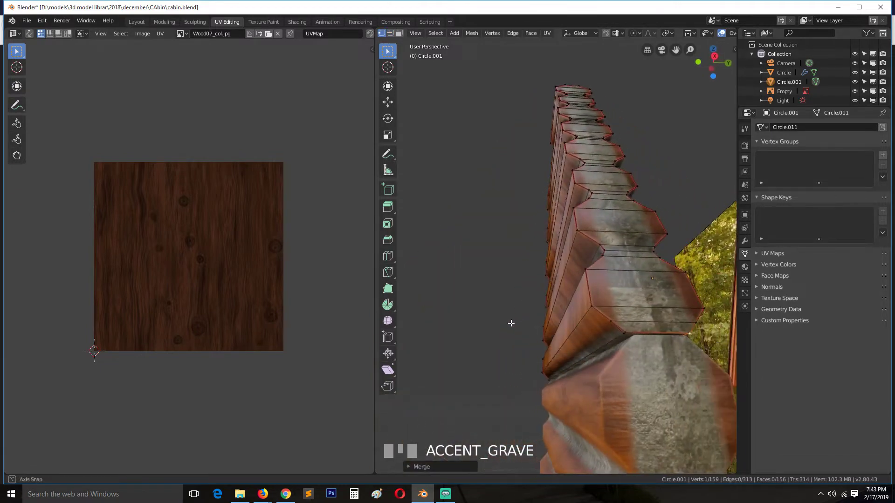
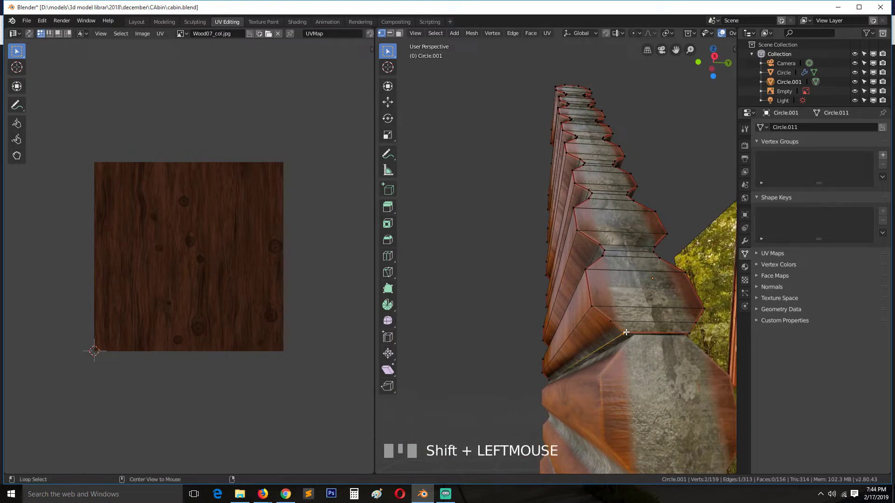
{"action": "key", "text": "alt+a"}
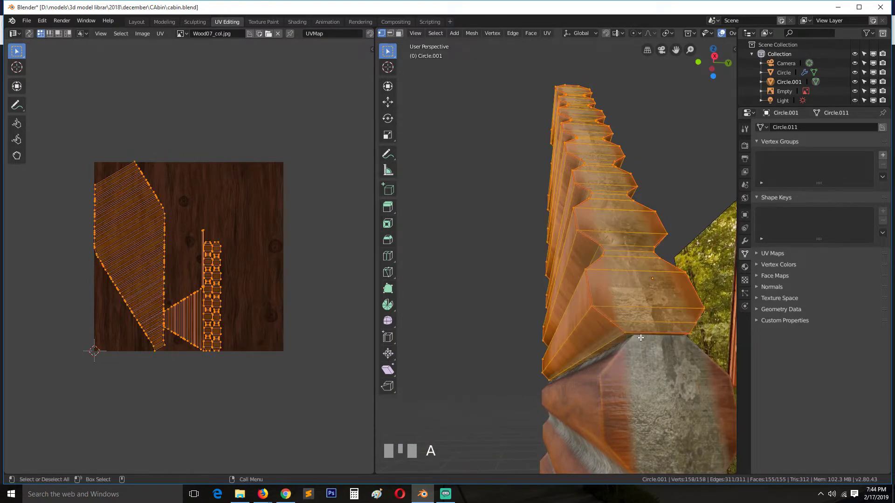
{"action": "left_click", "coordinate": [628, 333]}
{"action": "key", "text": "2"}
{"action": "left_click", "coordinate": [641, 319]}
{"action": "key", "text": "ctrl+x"}
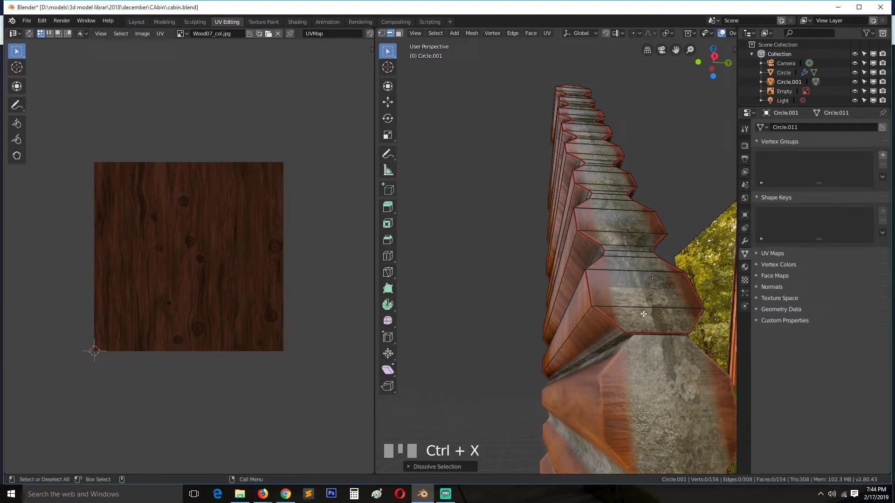
{"action": "left_click", "coordinate": [632, 331]}
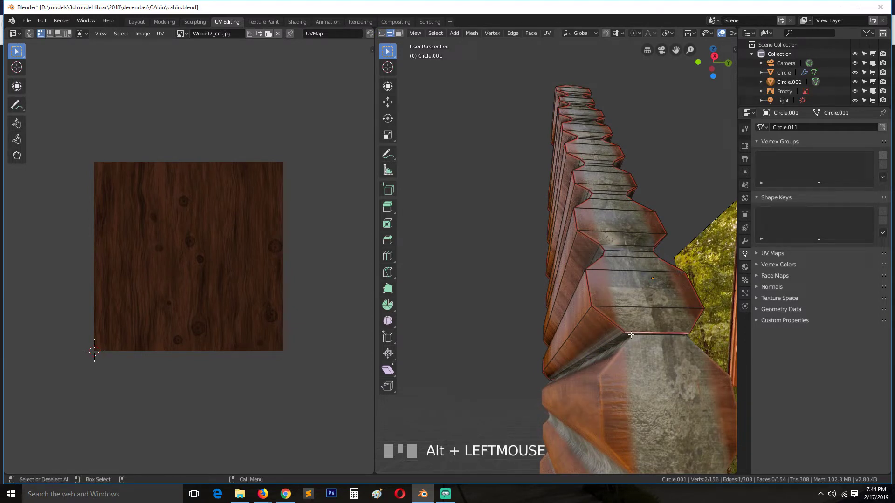
{"action": "left_click", "coordinate": [629, 333]}
{"action": "key", "text": "KP_Decimal"}
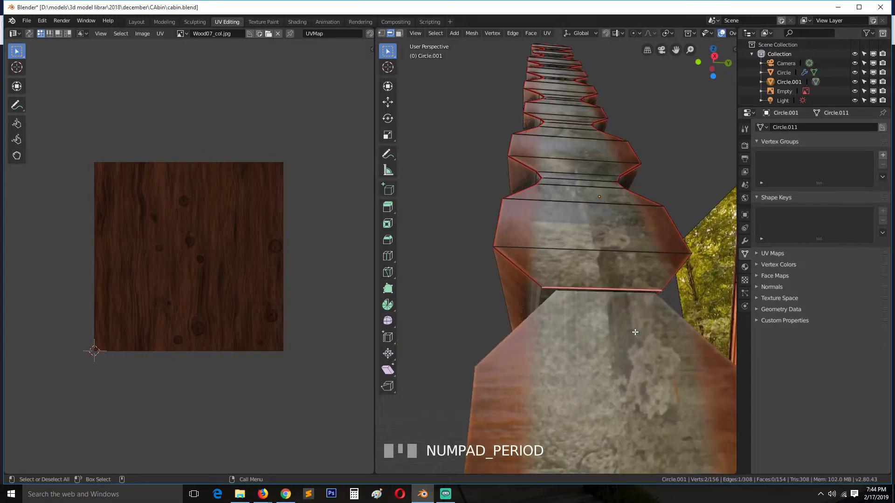
Unwrap all gable faces, fit the UV islands over Wood07_col.jpg, and check it in front view
{"action": "key", "text": "`"}
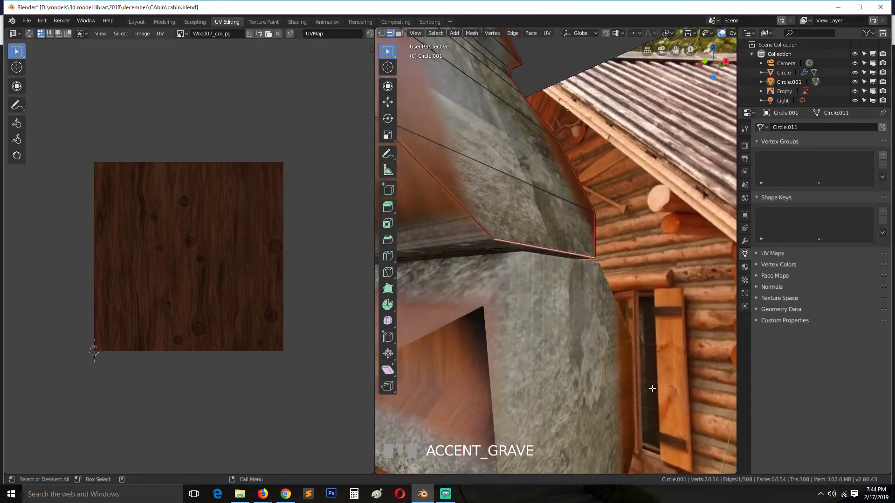
{"action": "key", "text": "a"}
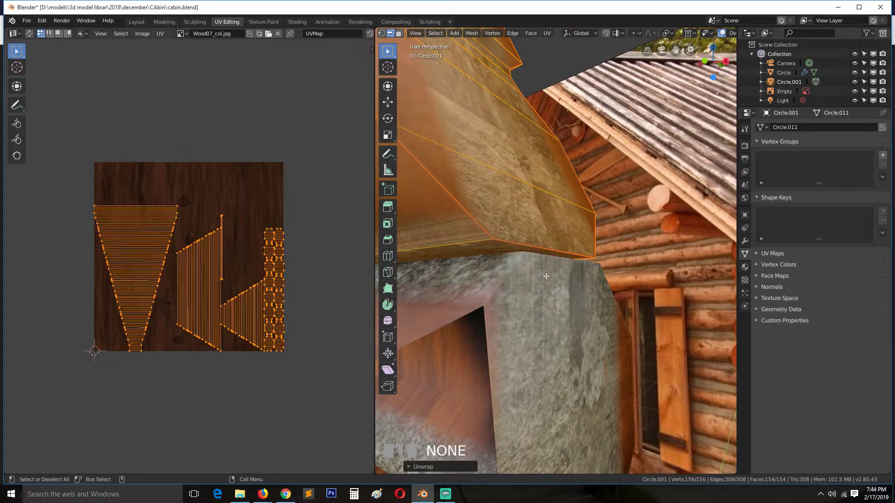
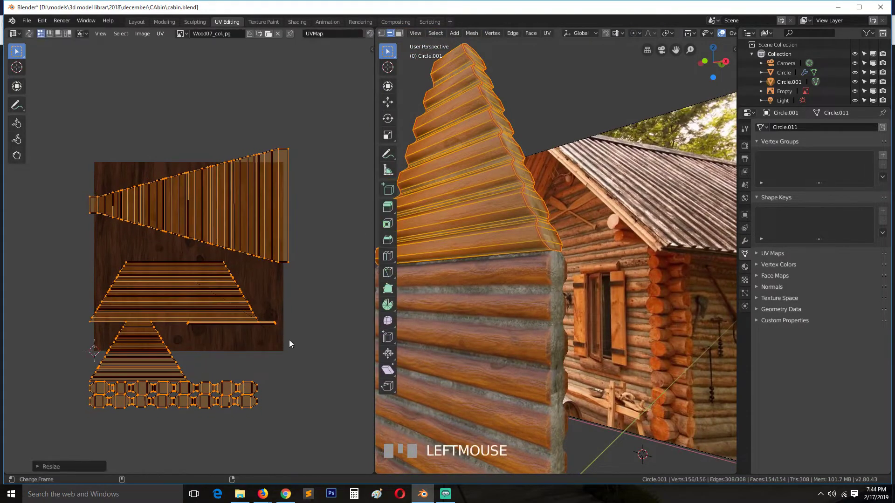
{"action": "key", "text": "Tab"}
{"action": "scroll", "scroll_direction": "down", "scroll_amount": 3}
{"action": "key", "text": "alt+a"}
{"action": "key", "text": "KP_1"}
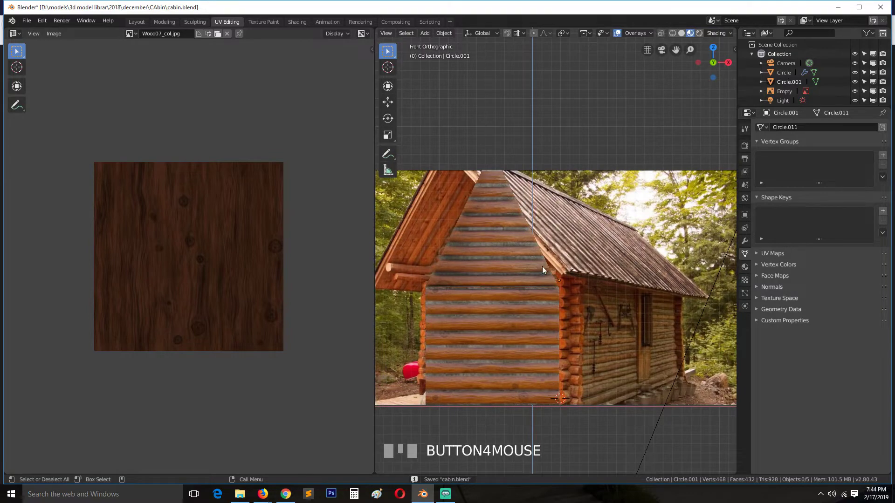
{"action": "left_click", "coordinate": [545, 268]}
{"action": "key", "text": "g"}
{"action": "right_click", "coordinate": [607, 237]}
{"action": "scroll", "scroll_direction": "down", "scroll_amount": 3}
{"action": "key", "text": "ctrl+s"}
{"action": "key", "text": "alt+a"}
{"action": "scroll", "scroll_direction": "up", "scroll_amount": 3}
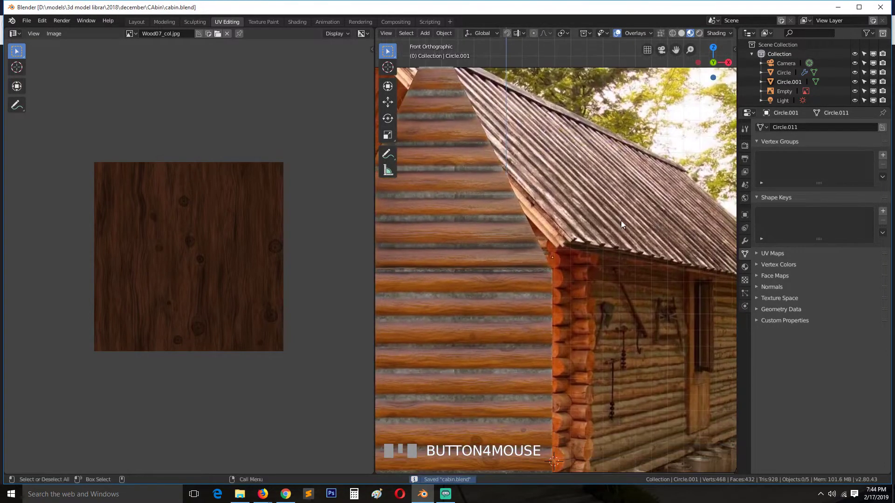
{"action": "scroll", "scroll_direction": "down", "scroll_amount": 3}
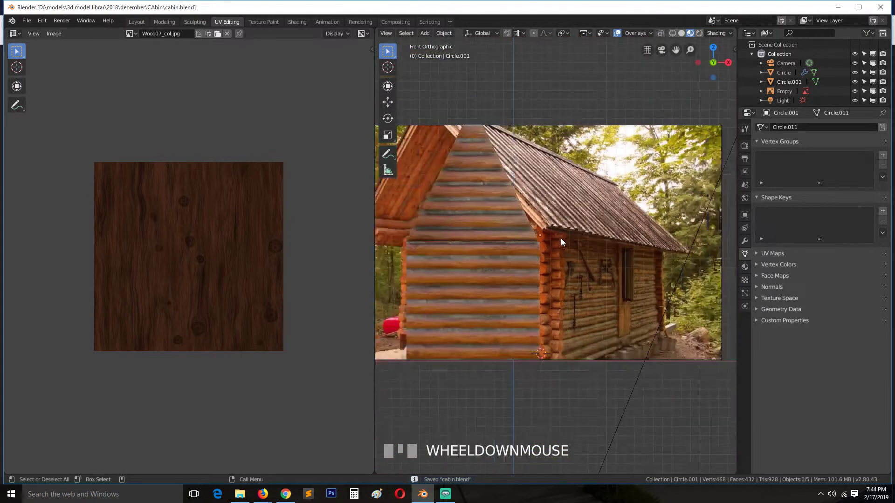
{"action": "scroll", "scroll_direction": "up", "scroll_amount": 3}
{"action": "left_click", "coordinate": [622, 184]}
{"action": "key", "text": "g"}
{"action": "left_click", "coordinate": [623, 189]}
{"action": "key", "text": "alt+a"}
{"action": "scroll", "scroll_direction": "down", "scroll_amount": 3}
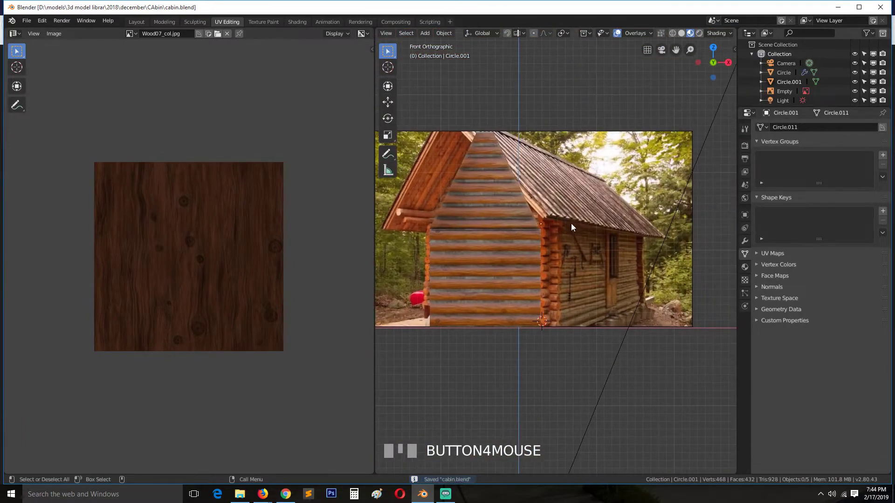
{"action": "scroll", "scroll_direction": "up", "scroll_amount": 3}
{"action": "scroll", "scroll_direction": "down", "scroll_amount": 3}
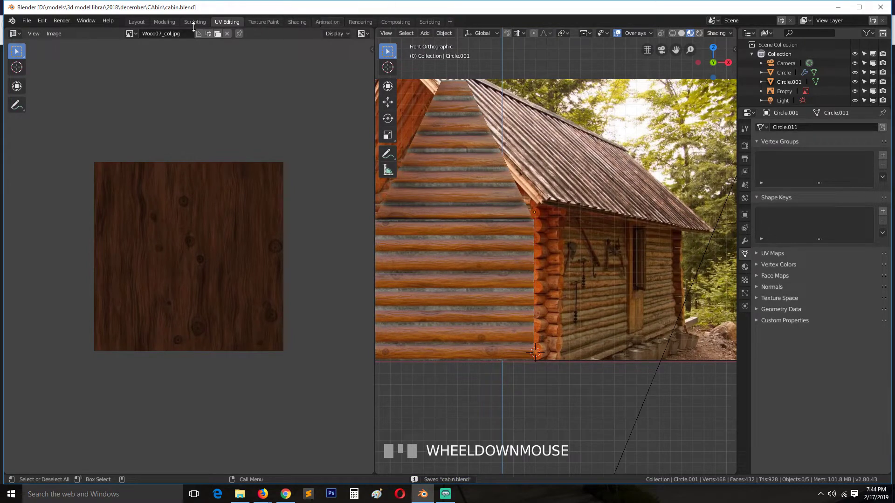
Switch to the Layout workspace with solid shading and a front view of the wall
{"action": "left_click_drag", "start_coordinate": [133, 24], "coordinate": [468, 215]}
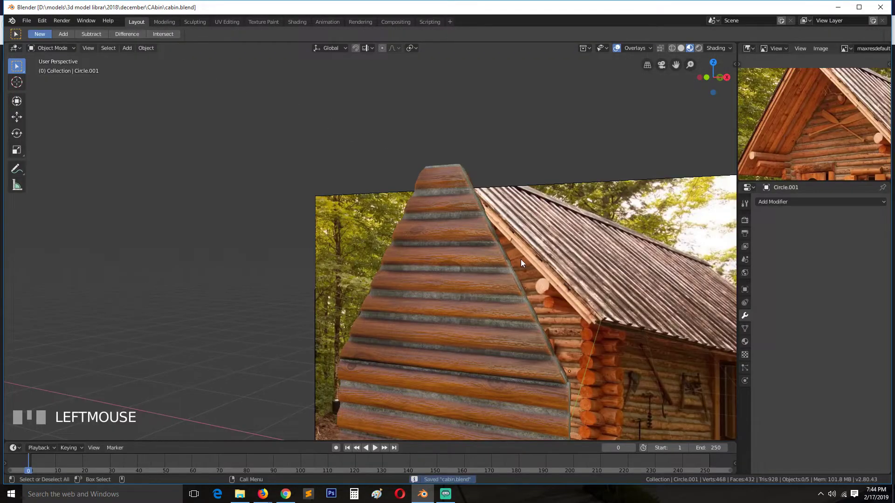
{"action": "scroll", "scroll_direction": "down", "scroll_amount": 3}
{"action": "key", "text": "KP_1"}
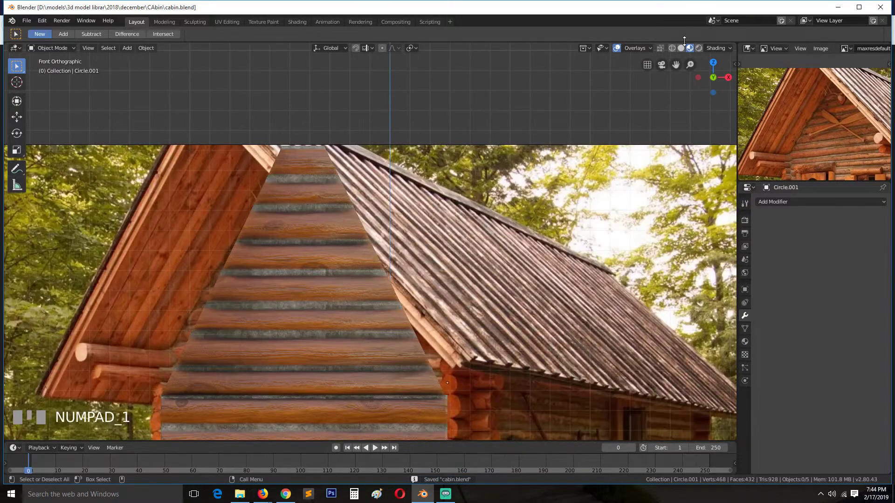
{"action": "left_click", "coordinate": [686, 51]}
Duplicate the log wall and place the copy beside the original
{"action": "scroll", "scroll_direction": "down", "scroll_amount": 3}
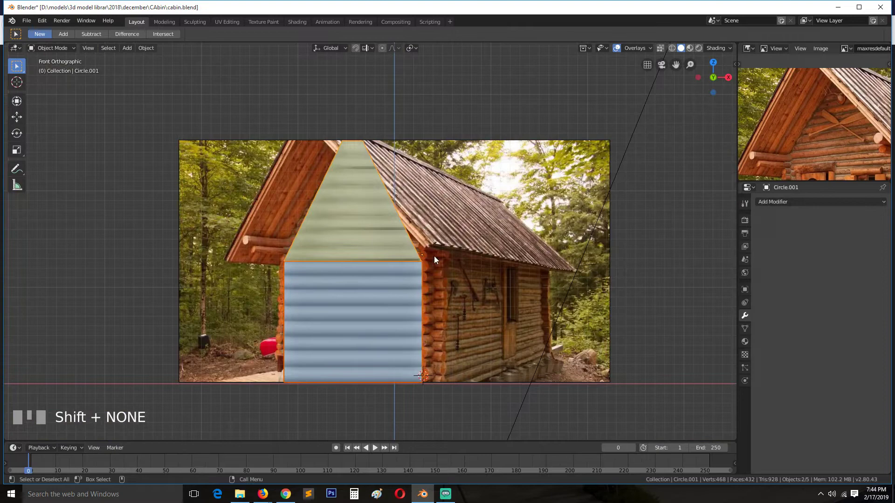
{"action": "key", "text": "g"}
{"action": "left_click", "coordinate": [125, 303]}
Rotate the copied wall 90 degrees about Z and move it to the corner in top view
{"action": "key", "text": "shift+d"}
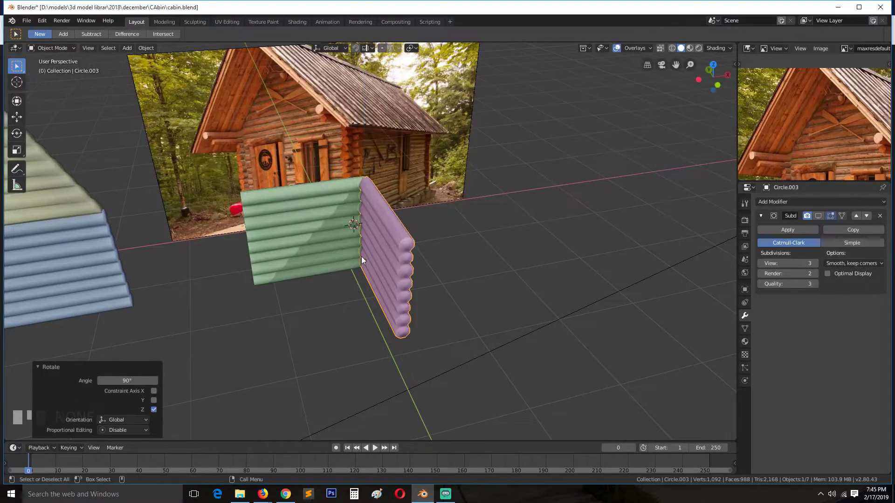
{"action": "key", "text": "e"}
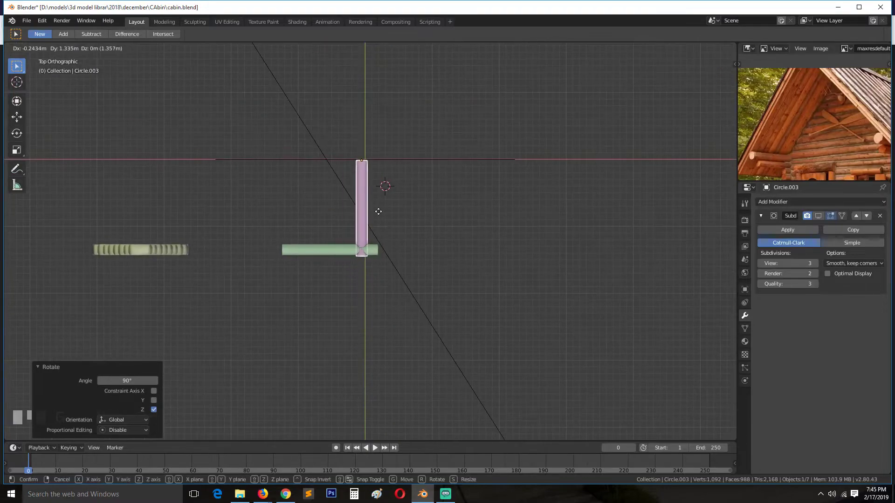
{"action": "key", "text": "g"}
{"action": "left_click", "coordinate": [436, 304]}
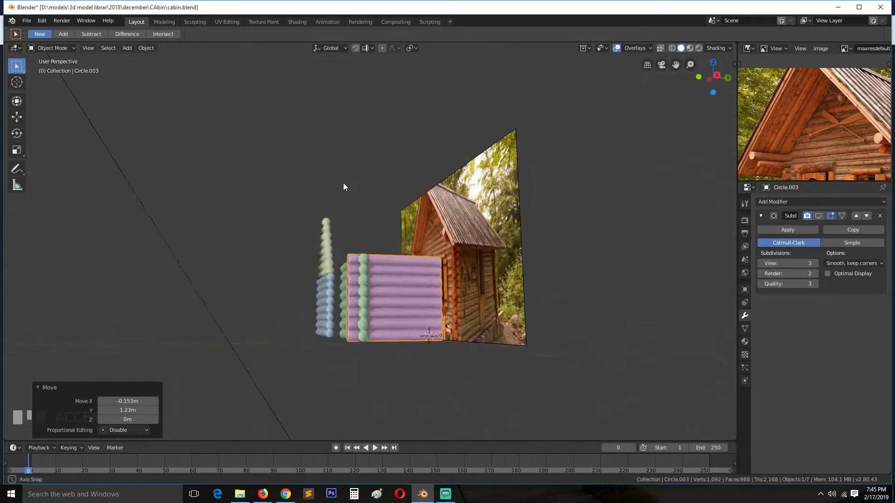
Offset the copied wall about 0.156 m vertically and check log alignment in see-through view
{"action": "key", "text": "e"}
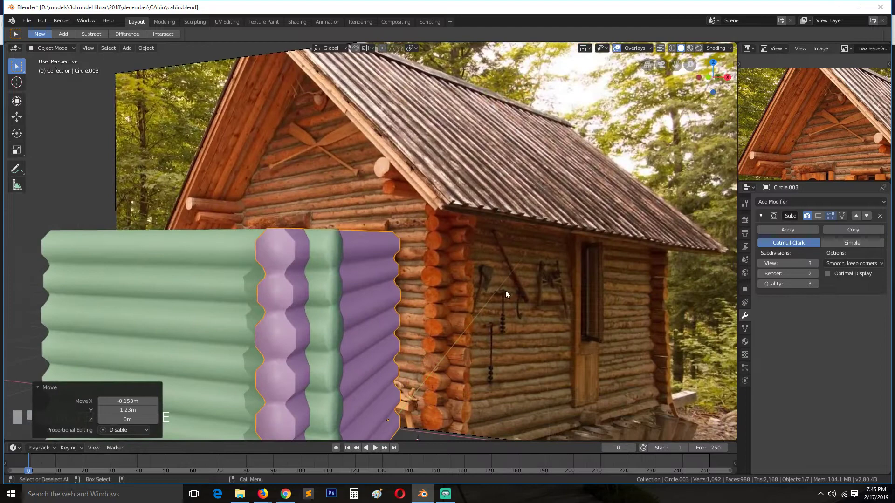
{"action": "key", "text": "e"}
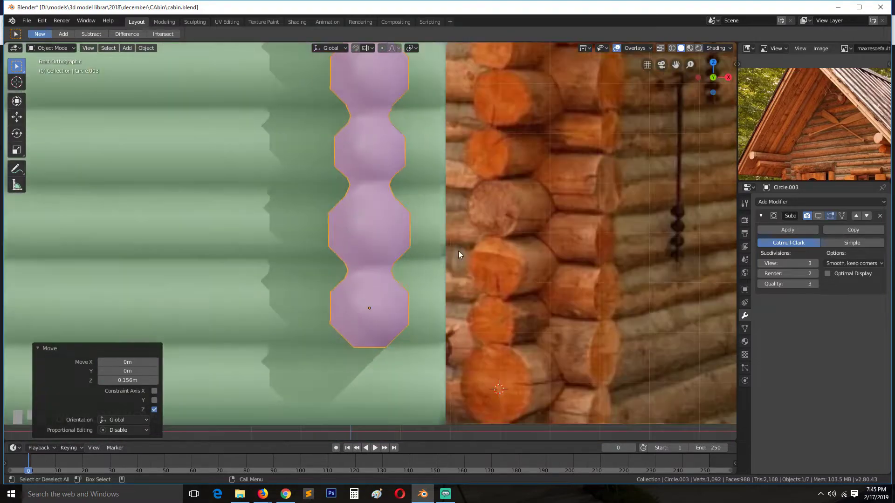
{"action": "key", "text": "e"}
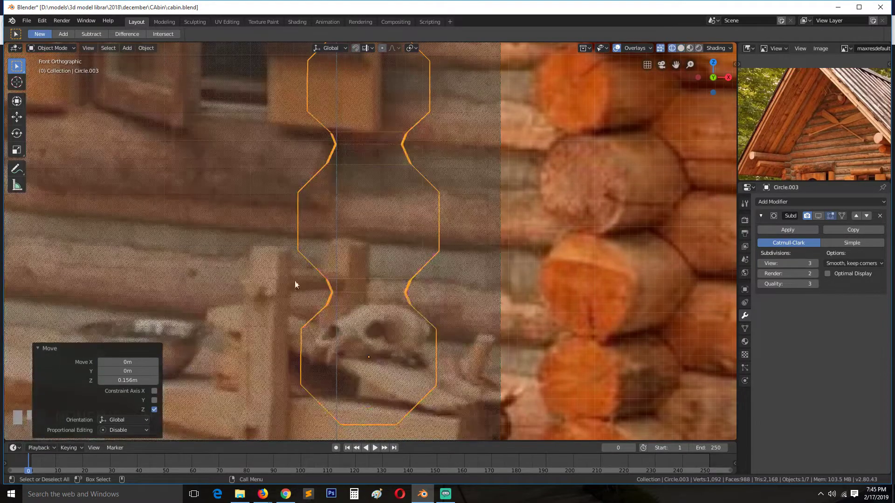
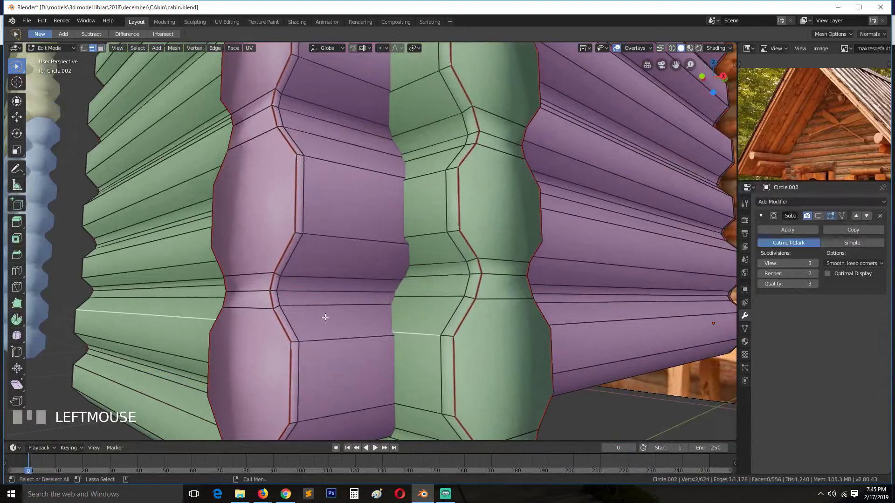
Select linked log pieces of the corner wall and nudge them vertically between the other wall's logs
{"action": "key", "text": "3"}
{"action": "left_click", "coordinate": [343, 264]}
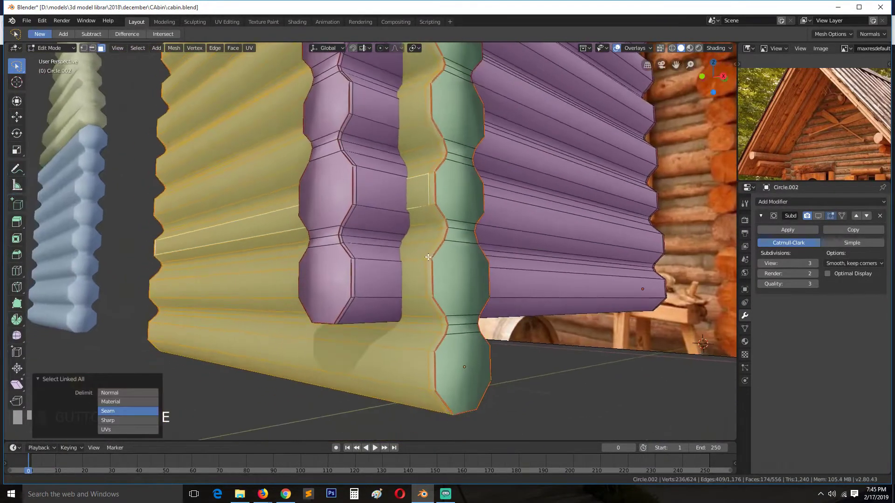
{"action": "key", "text": "e"}
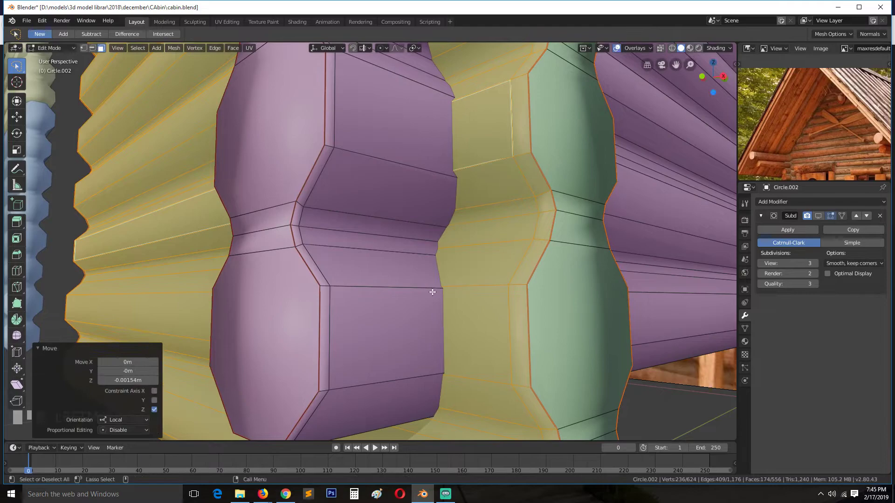
{"action": "middle_click", "coordinate": [431, 290]}
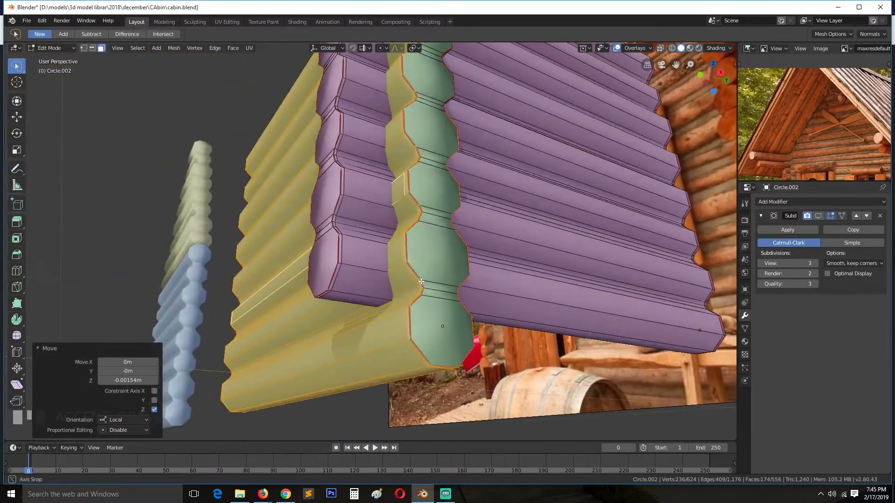
Clear the selection and return the purple wall to Object Mode
{"action": "key", "text": "Tab"}
{"action": "scroll", "scroll_direction": "down", "scroll_amount": 3}
{"action": "key", "text": "`"}
{"action": "key", "text": "alt+a"}
{"action": "key", "text": "`"}
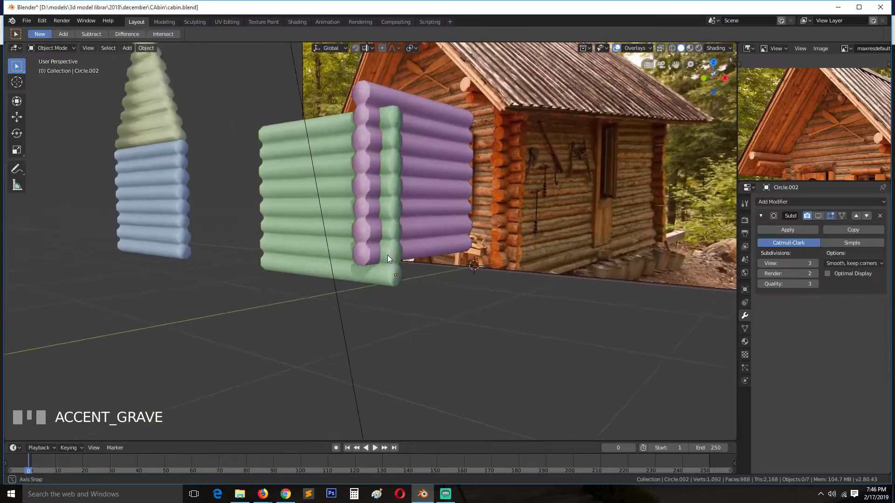
Select the green wall and raise it along Z in front view so its logs alternate at the corner
{"action": "left_click", "coordinate": [393, 251]}
{"action": "key", "text": "`"}
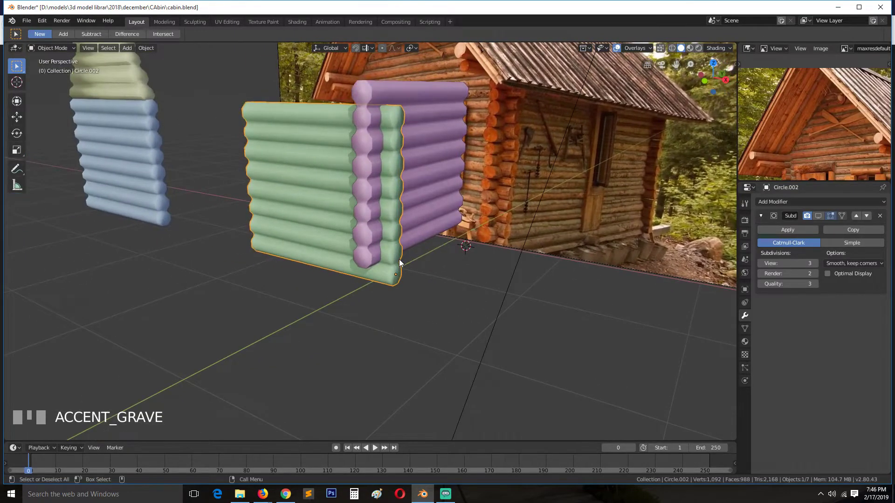
{"action": "scroll", "scroll_direction": "up", "scroll_amount": 3}
{"action": "scroll", "scroll_direction": "down", "scroll_amount": 3}
{"action": "left_click", "coordinate": [438, 280]}
{"action": "key", "text": "KP_1"}
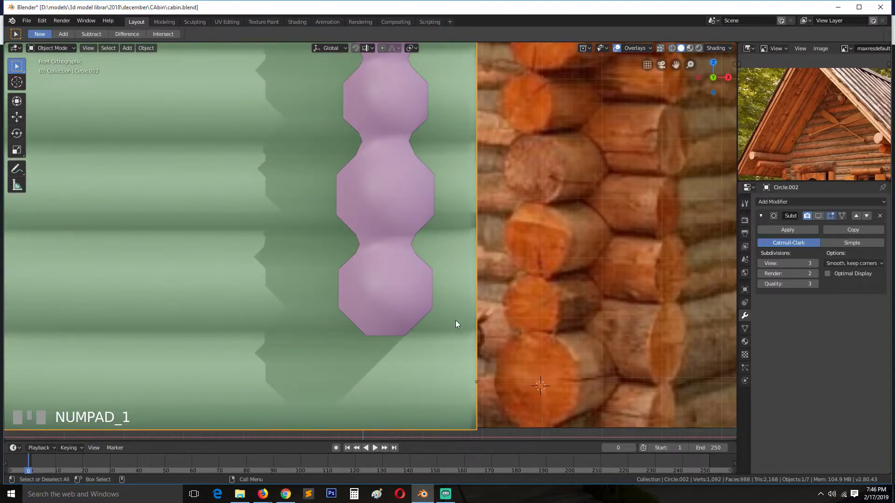
{"action": "key", "text": "g"}
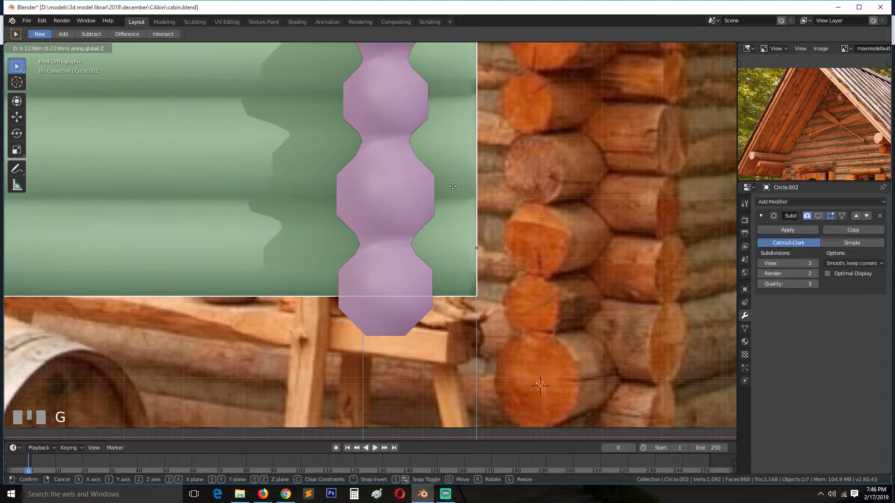
Nudge part of the green wall vertically in Edit Mode and return to Object Mode
{"action": "key", "text": "Tab"}
{"action": "scroll", "scroll_direction": "up", "scroll_amount": 3}
{"action": "key", "text": "g"}
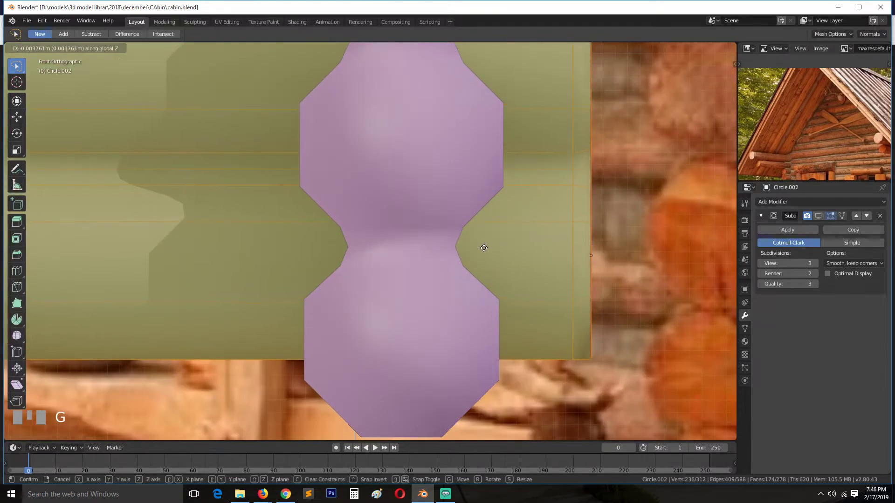
{"action": "key", "text": "Tab"}
{"action": "scroll", "scroll_direction": "down", "scroll_amount": 3}
{"action": "key", "text": "`"}
{"action": "scroll", "scroll_direction": "down", "scroll_amount": 3}
{"action": "key", "text": "alt+a"}
{"action": "left_click_drag", "start_coordinate": [694, 53], "coordinate": [467, 171]}
{"action": "key", "text": "`"}
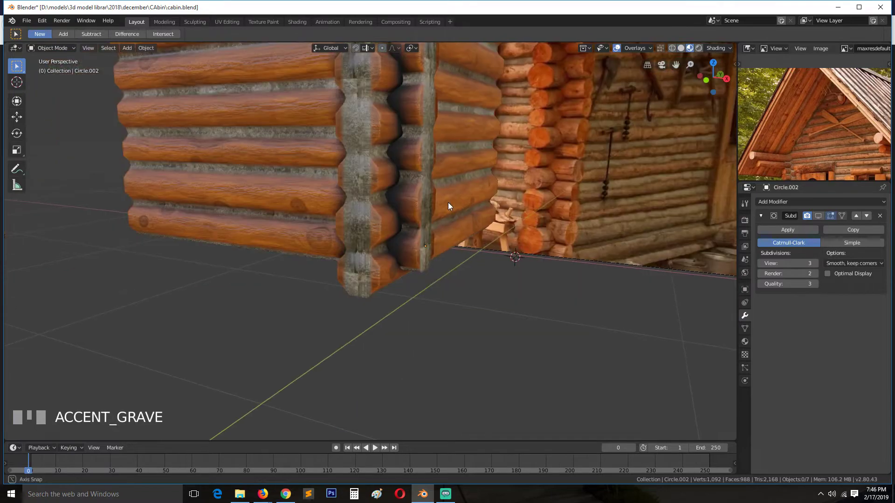
{"action": "scroll", "scroll_direction": "down", "scroll_amount": 3}
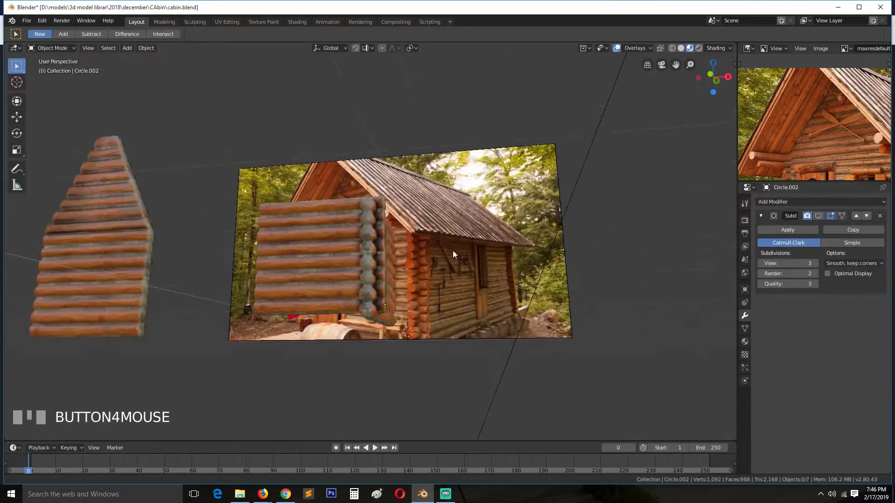
{"action": "scroll", "scroll_direction": "up", "scroll_amount": 3}
{"action": "key", "text": "`"}
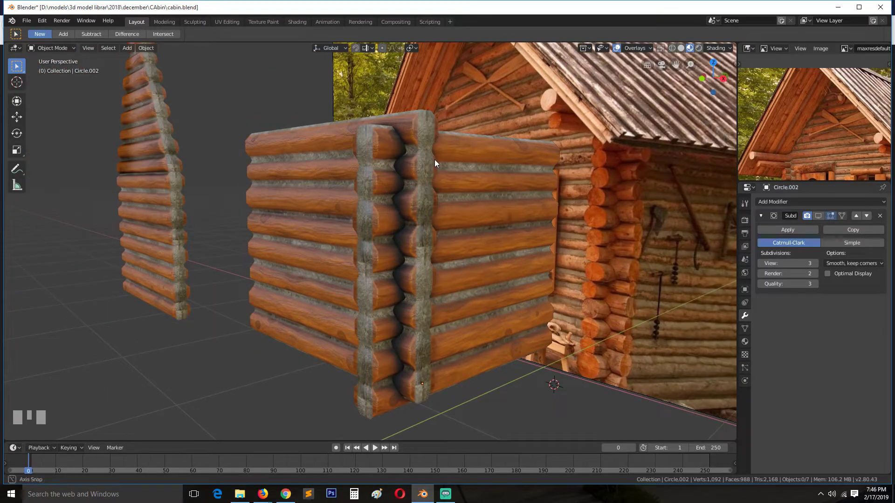
{"action": "key", "text": "`"}
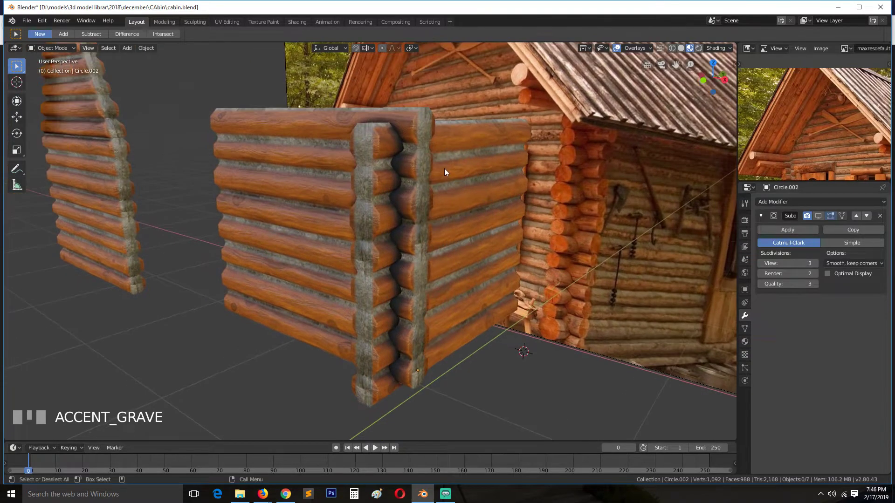
Boolean-union the two crossing log walls into one interlocking corner mesh and inspect the result
{"action": "left_click", "coordinate": [381, 182]}
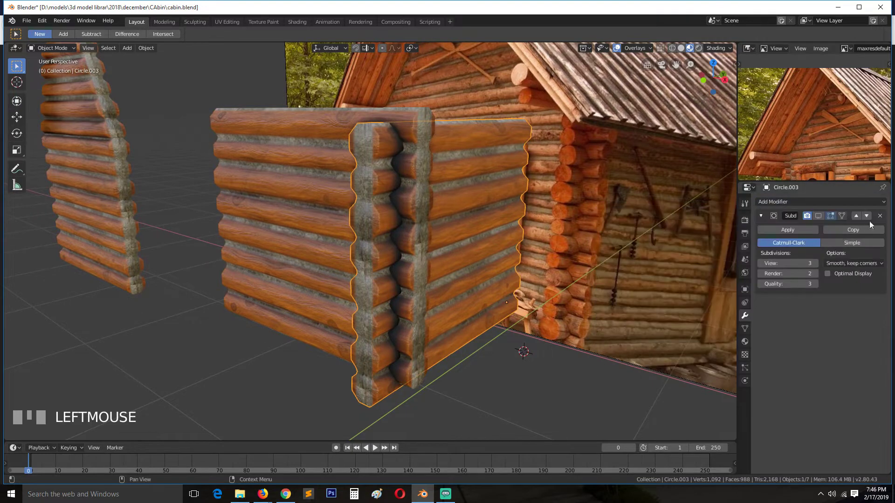
{"action": "left_click_drag", "start_coordinate": [882, 219], "coordinate": [400, 196]}
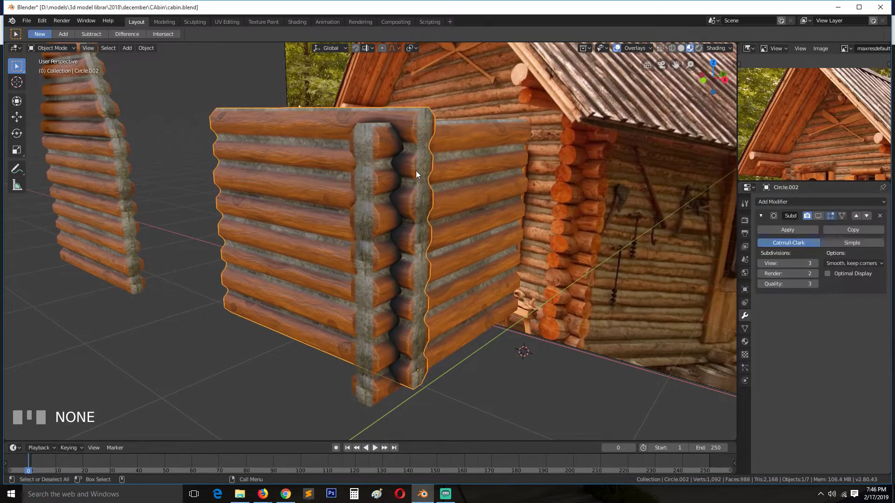
{"action": "left_click", "coordinate": [883, 222]}
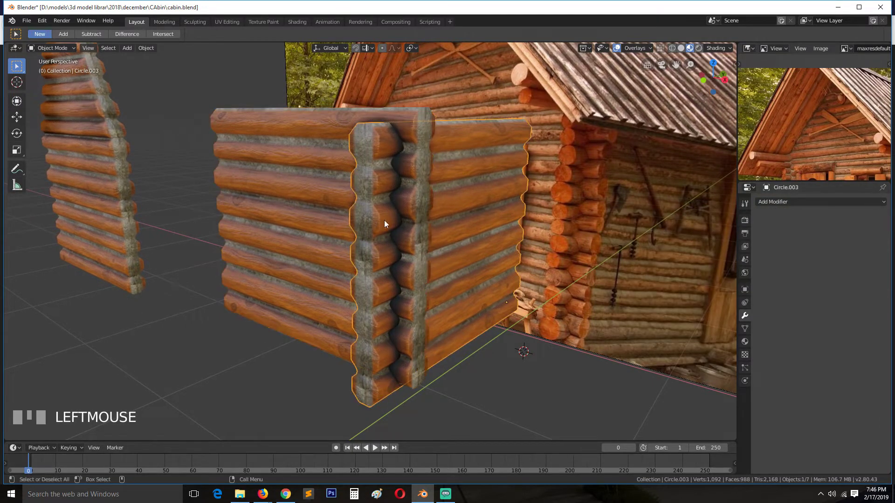
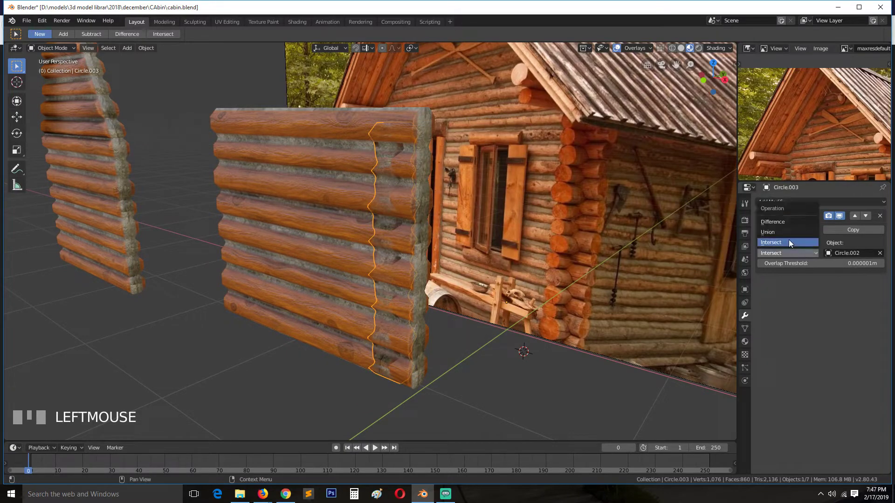
{"action": "left_click_drag", "start_coordinate": [793, 233], "coordinate": [438, 208]}
{"action": "key", "text": "`"}
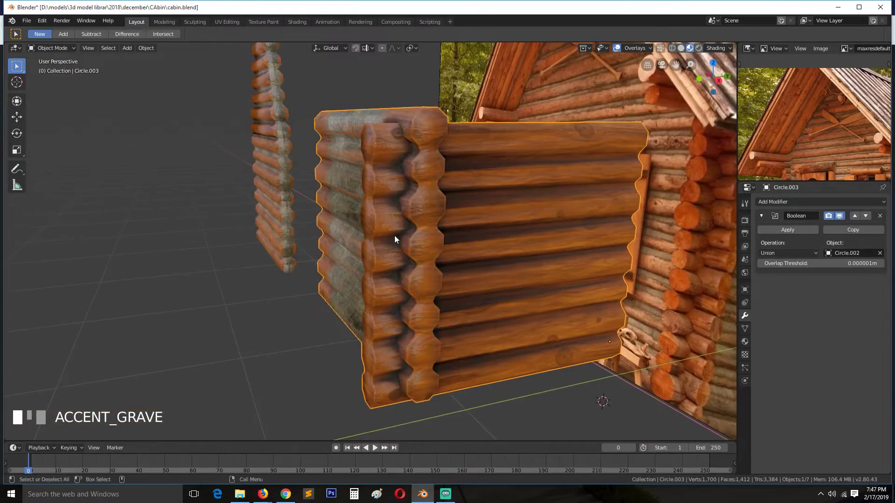
{"action": "left_click_drag", "start_coordinate": [403, 242], "coordinate": [398, 171]}
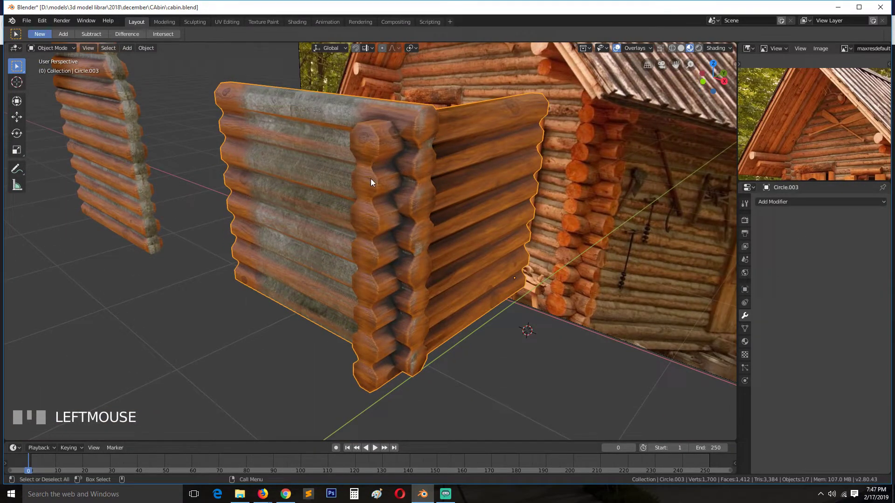
Delete the leftover original wall object (Circle.002) now that the union is applied
{"action": "key", "text": "g"}
{"action": "right_click", "coordinate": [282, 137]}
{"action": "left_click", "coordinate": [276, 118]}
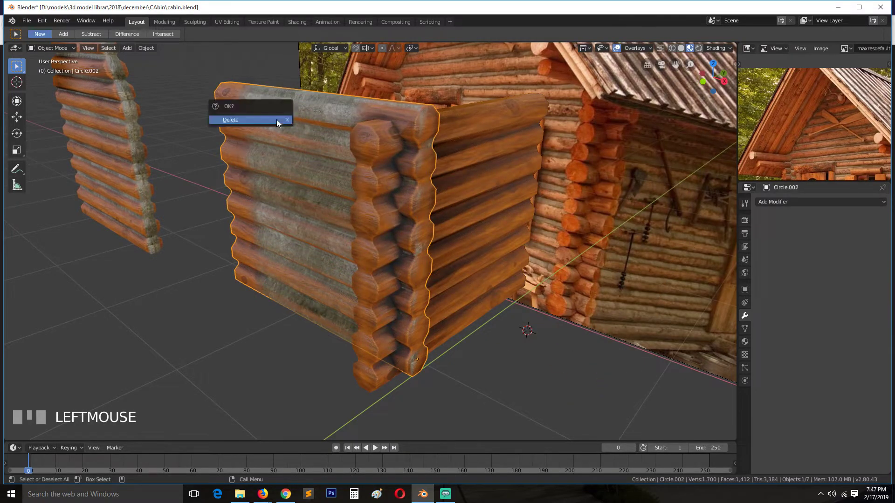
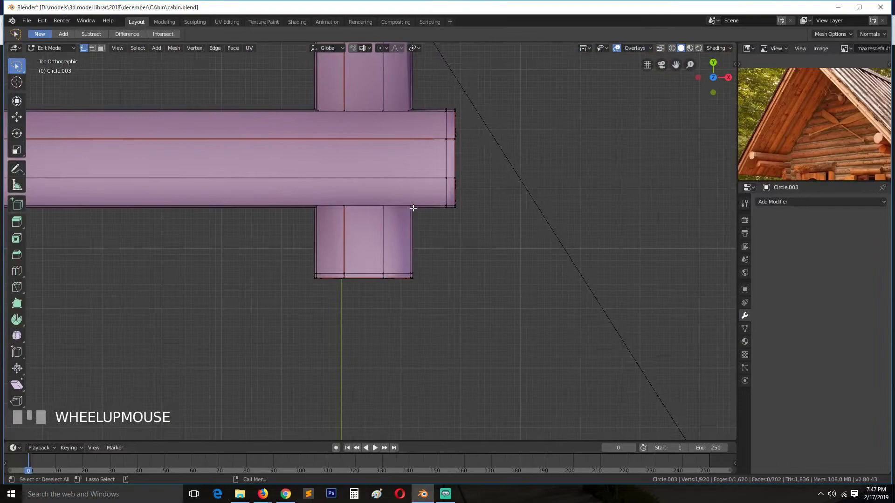
In Edit Mode with solid shading, merge the stray vertices at the wall corner together
{"action": "scroll", "scroll_direction": "up", "scroll_amount": 3}
{"action": "key", "text": "c"}
{"action": "scroll", "scroll_direction": "down", "scroll_amount": 3}
{"action": "key", "text": "`"}
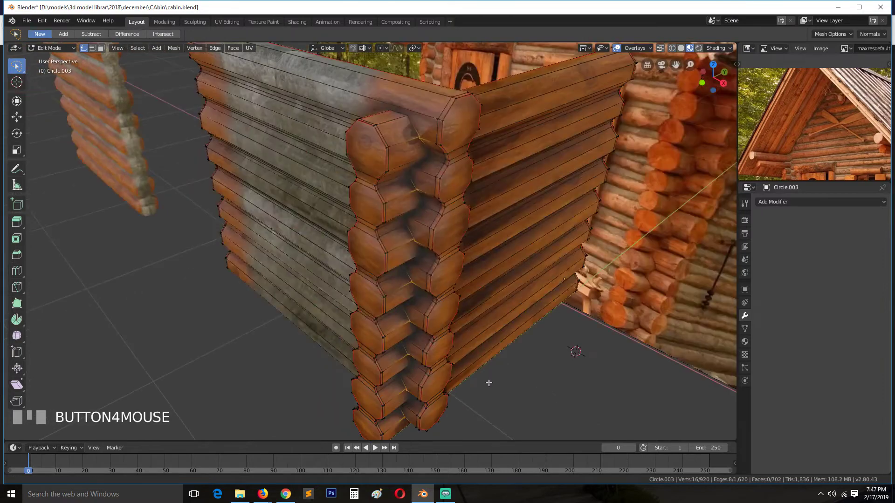
{"action": "left_click", "coordinate": [684, 53]}
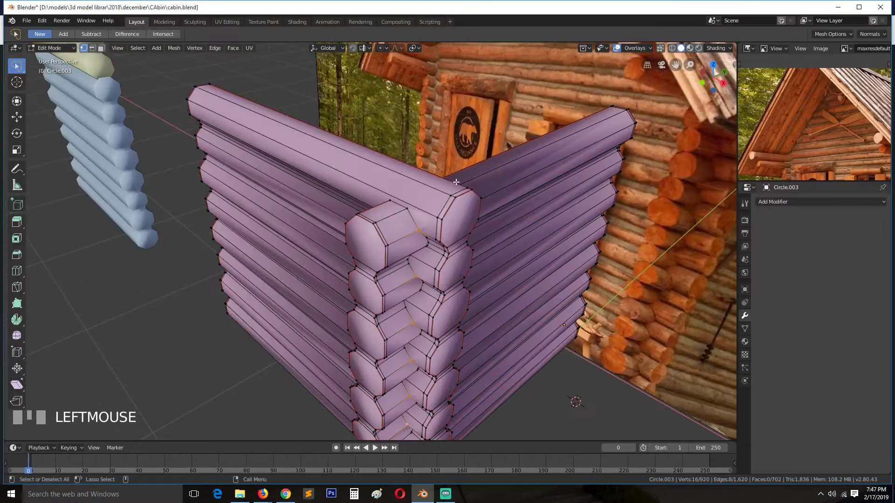
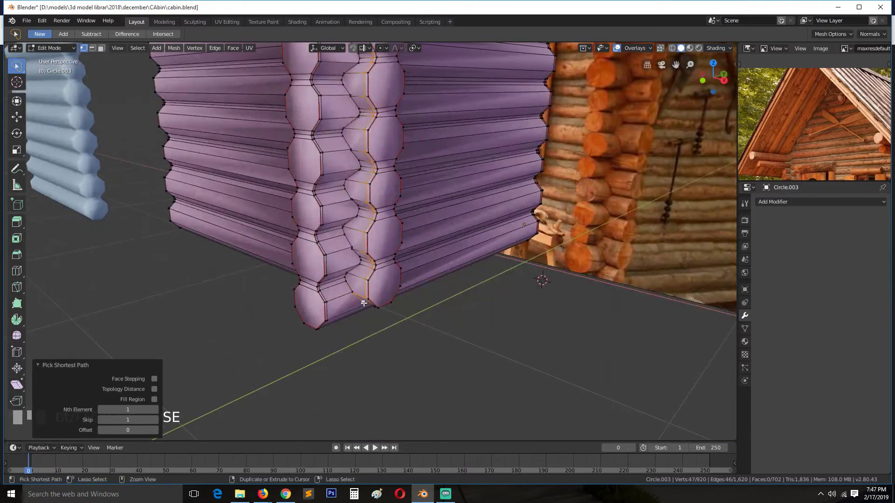
{"action": "key", "text": "ctrl+z"}
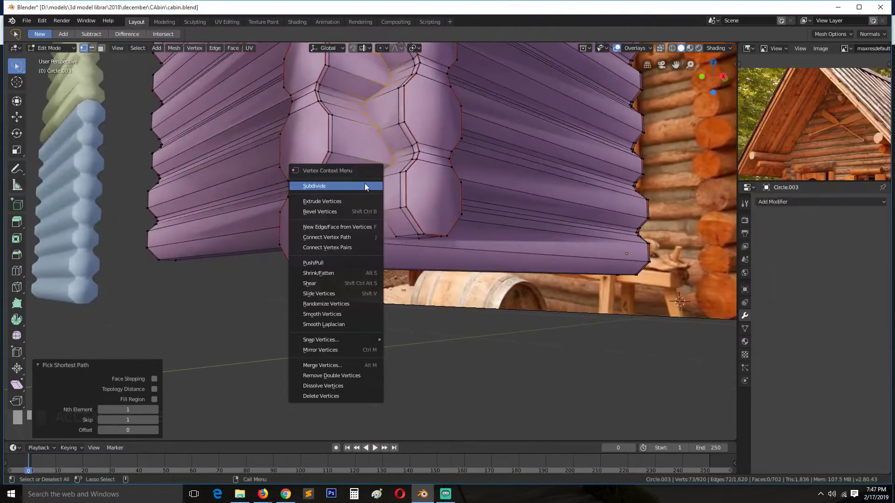
{"action": "key", "text": "e"}
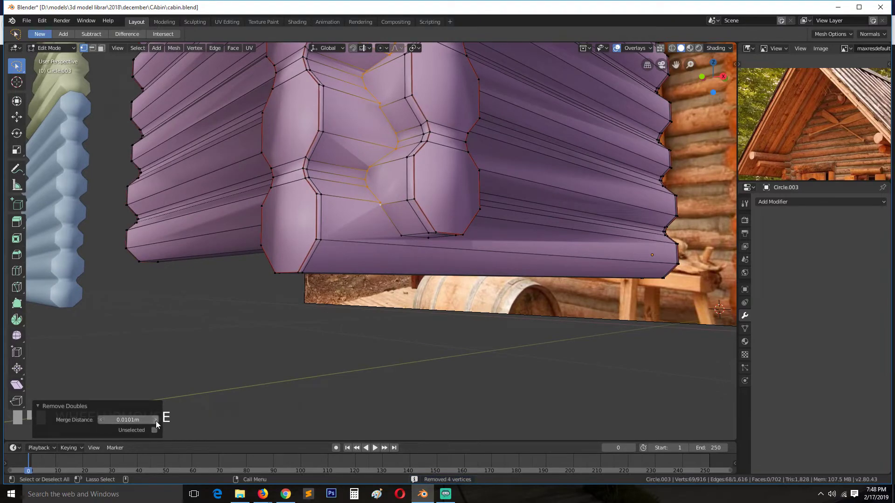
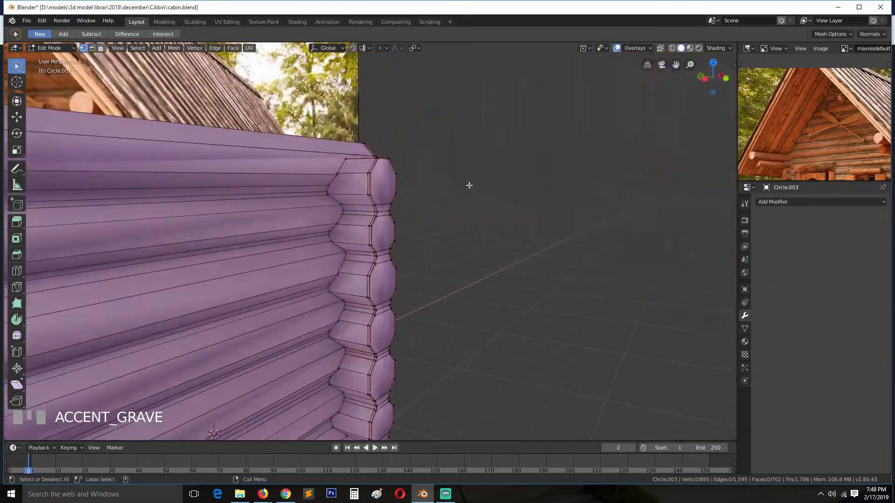
Select the wall vertices and run Remove Double Vertices to clear overlapping duplicates
{"action": "left_click", "coordinate": [354, 154]}
{"action": "scroll", "scroll_direction": "down", "scroll_amount": 3}
{"action": "scroll", "scroll_direction": "up", "scroll_amount": 3}
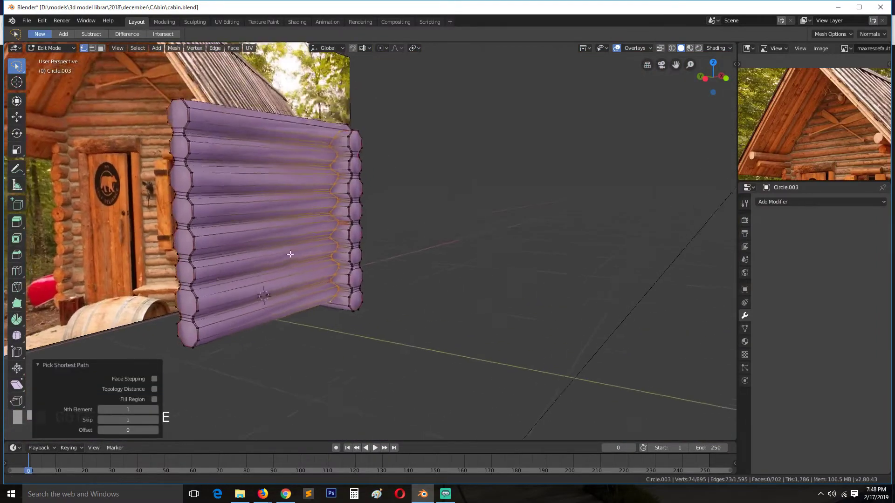
{"action": "key", "text": "e"}
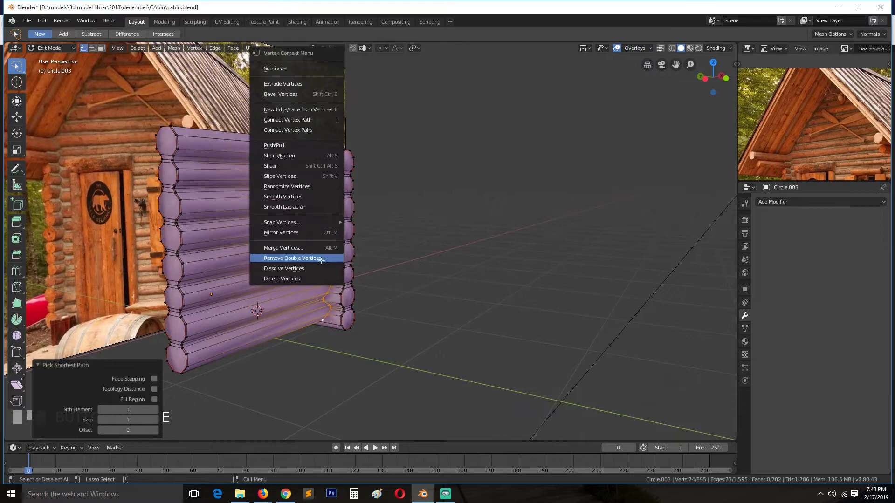
{"action": "key", "text": "e"}
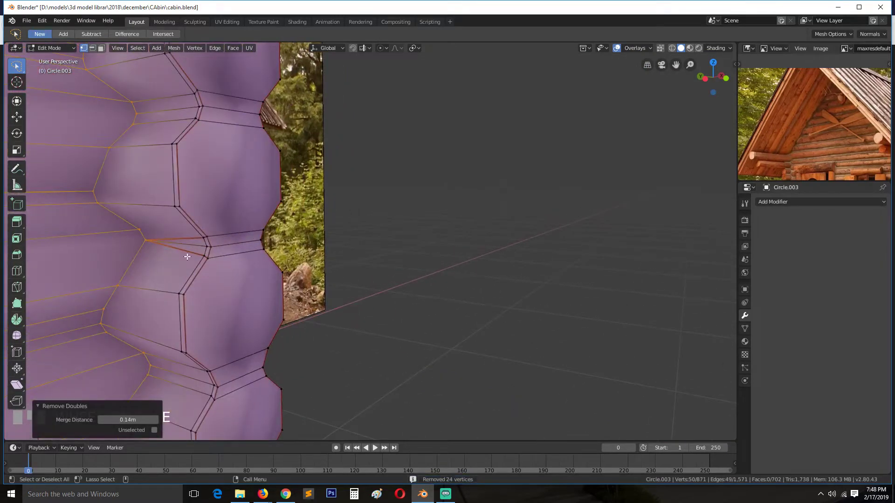
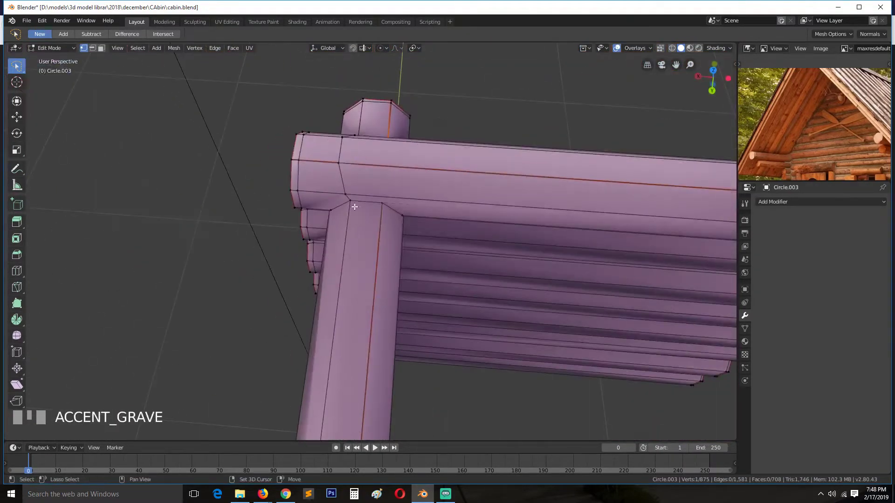
Connect vertex paths across the log ends at the corner with new edges (J)
{"action": "left_click", "coordinate": [381, 202]}
{"action": "key", "text": "j"}
{"action": "key", "text": "alt+a"}
{"action": "key", "text": "`"}
{"action": "scroll", "scroll_direction": "down", "scroll_amount": 3}
{"action": "scroll", "scroll_direction": "up", "scroll_amount": 3}
{"action": "key", "text": "`"}
{"action": "left_click", "coordinate": [442, 215]}
{"action": "key", "text": "`"}
{"action": "left_click", "coordinate": [415, 338]}
{"action": "key", "text": "j"}
Connect further vertex paths along the underside of the corner logs with new edges
{"action": "left_click_drag", "start_coordinate": [410, 366], "coordinate": [501, 366]}
{"action": "key", "text": "`"}
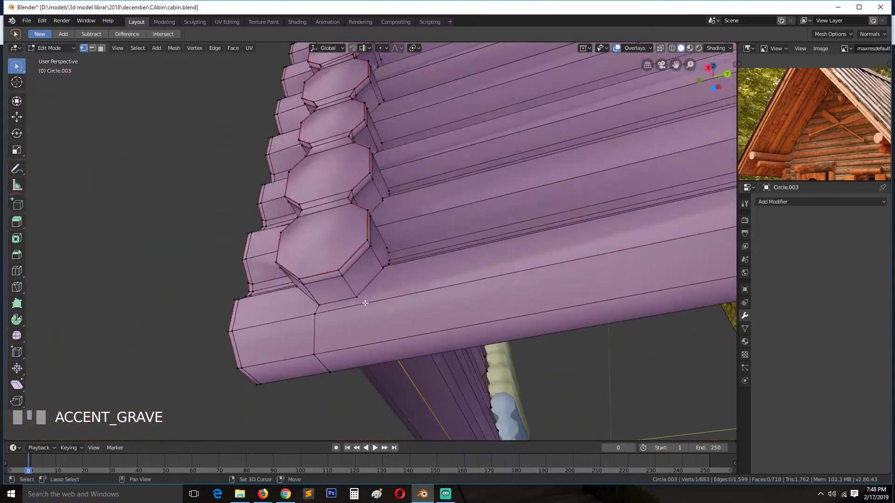
{"action": "left_click", "coordinate": [364, 294]}
{"action": "key", "text": "j"}
{"action": "key", "text": "alt+a"}
{"action": "key", "text": "`"}
{"action": "left_click", "coordinate": [370, 347]}
{"action": "left_click", "coordinate": [365, 334]}
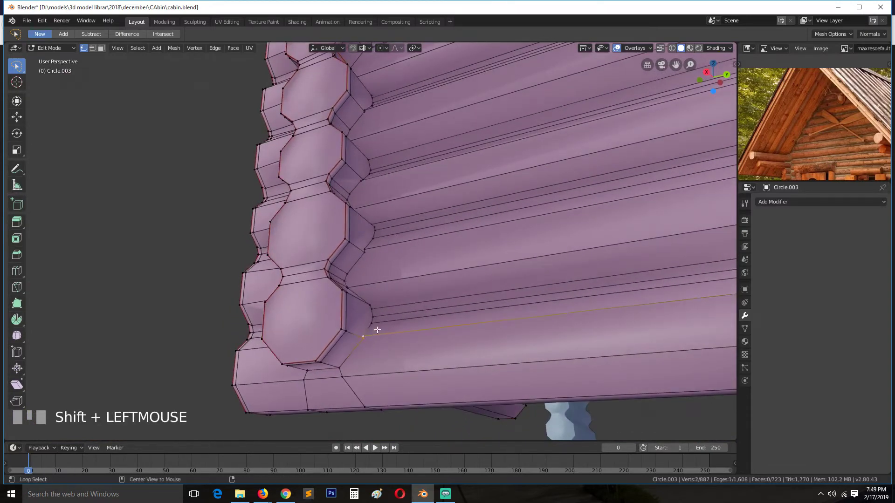
{"action": "key", "text": "alt+a"}
Select a face strip along the lower log, then undo the stray selection change
{"action": "key", "text": "`"}
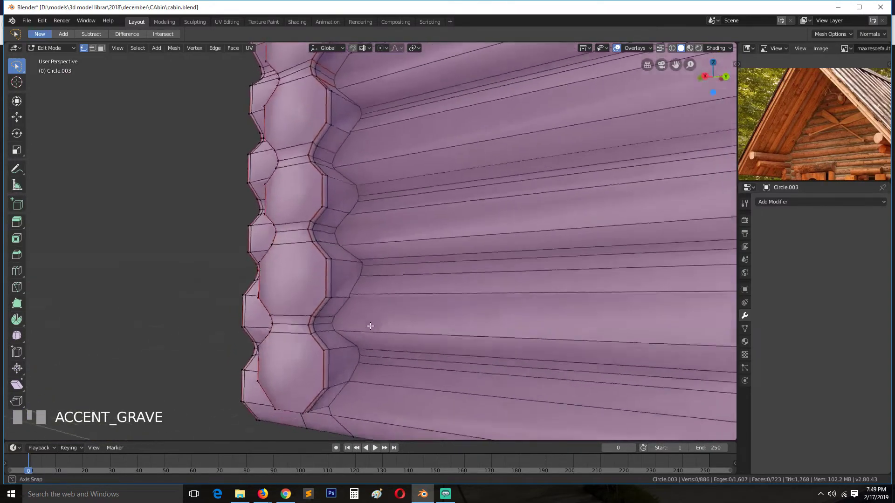
{"action": "left_click", "coordinate": [345, 280]}
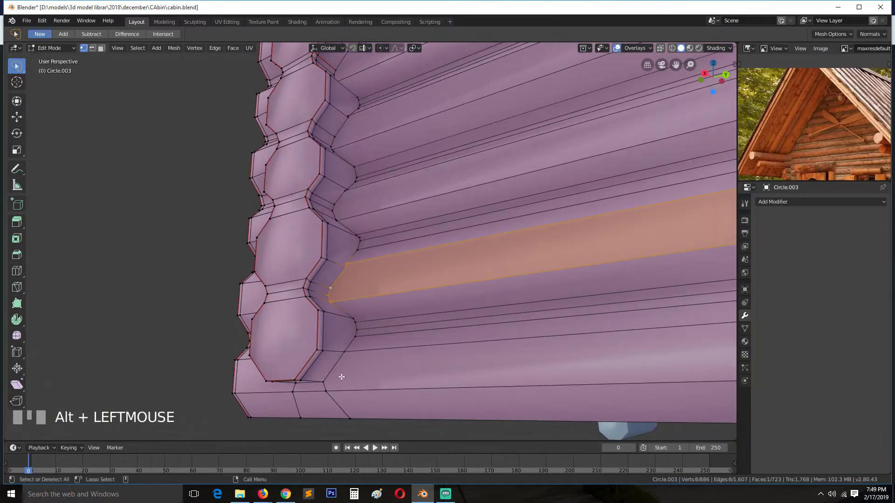
{"action": "left_click", "coordinate": [328, 378]}
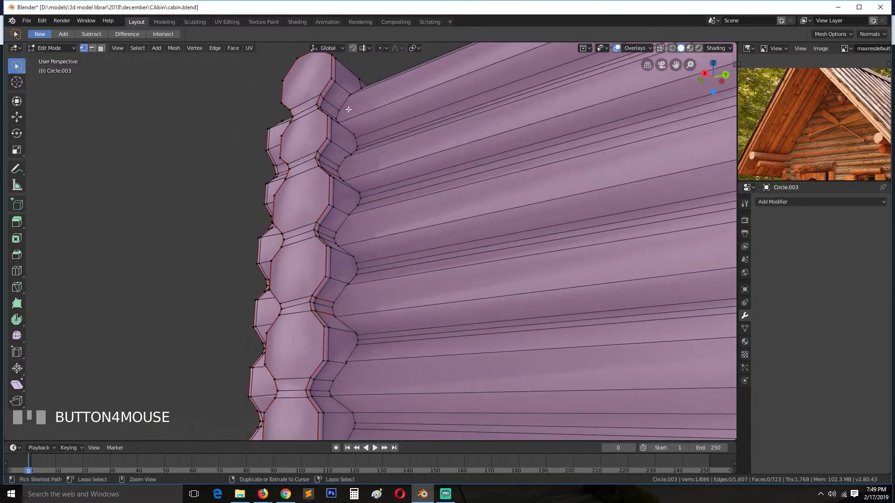
{"action": "key", "text": "ctrl+z"}
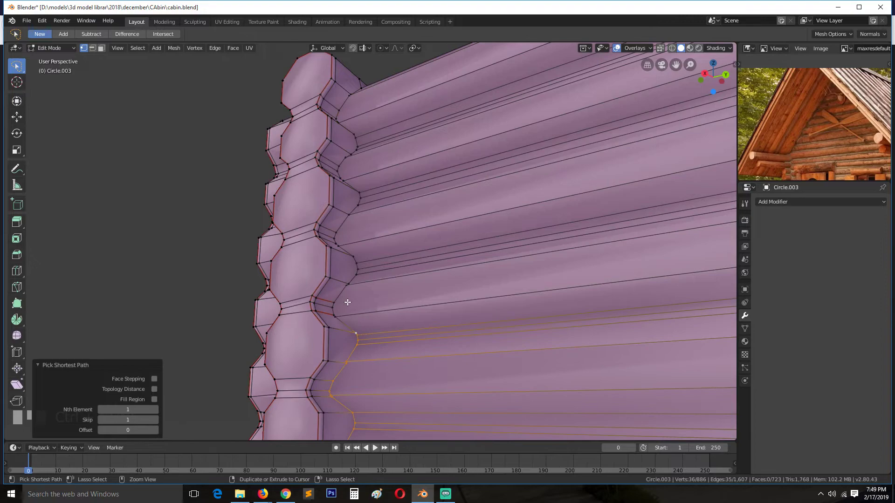
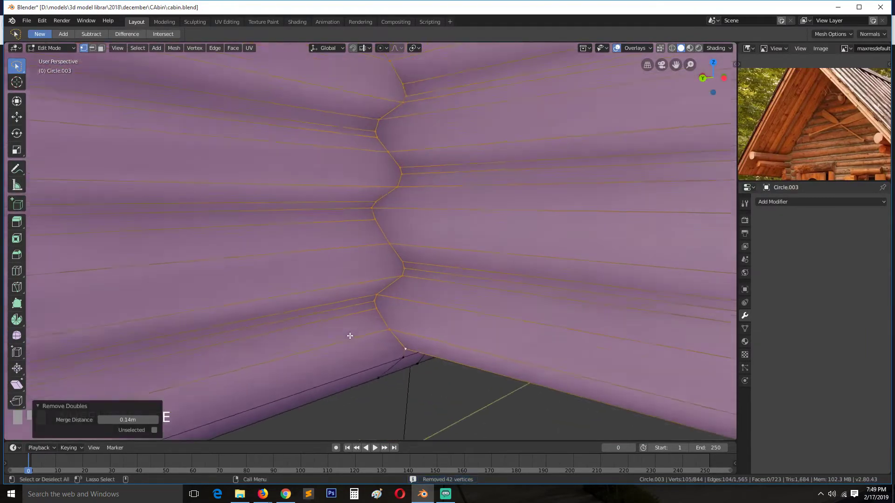
Orbit out from the corner to view the log ends from outside the walls
{"action": "key", "text": "e"}
{"action": "left_click_drag", "start_coordinate": [159, 424], "coordinate": [253, 322]}
{"action": "middle_click", "coordinate": [253, 322]}
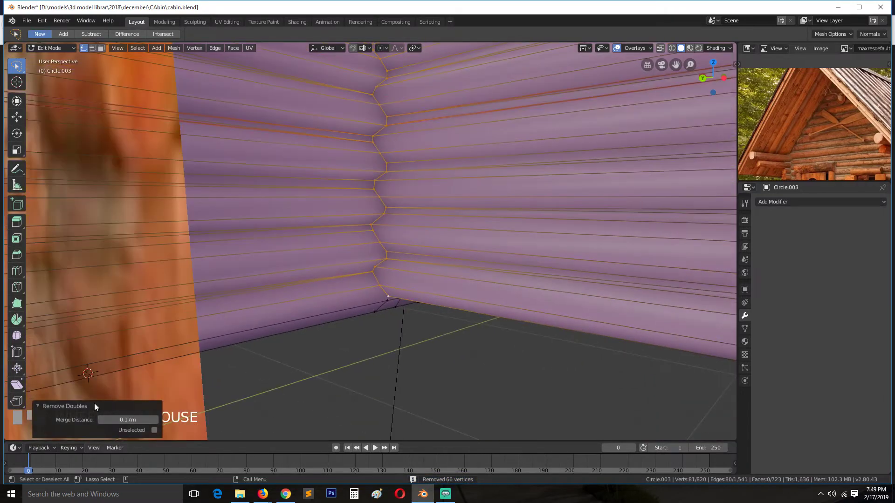
{"action": "left_click_drag", "start_coordinate": [108, 423], "coordinate": [325, 222]}
{"action": "key", "text": "alt+a"}
{"action": "key", "text": "Tab"}
{"action": "key", "text": "`"}
{"action": "key", "text": "alt+a"}
{"action": "scroll", "scroll_direction": "up", "scroll_amount": 3}
{"action": "key", "text": "`"}
{"action": "key", "text": "Tab"}
Frame the whole wall, select the entire mesh in Edit Mode and unwrap it
{"action": "key", "text": "alt+a"}
{"action": "key", "text": "Tab"}
{"action": "key", "text": "`"}
{"action": "key", "text": "Tab"}
{"action": "scroll", "scroll_direction": "up", "scroll_amount": 3}
{"action": "key", "text": "2"}
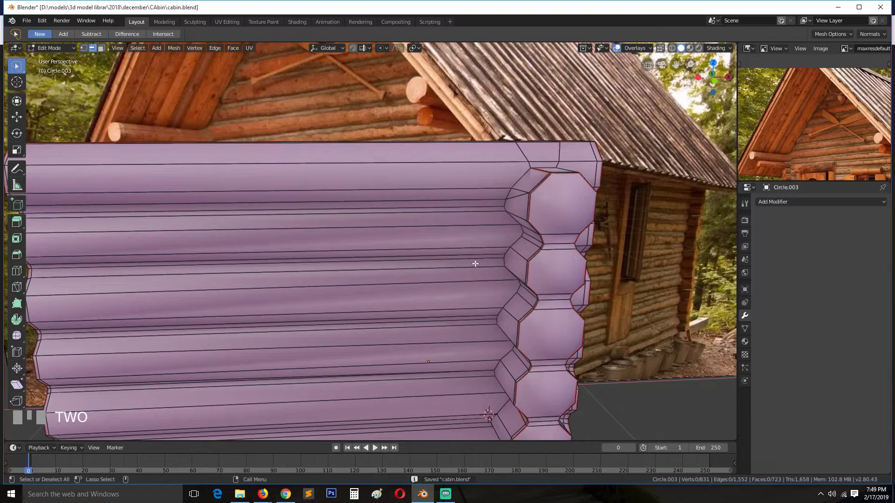
{"action": "left_click_drag", "start_coordinate": [525, 174], "coordinate": [529, 268]}
{"action": "scroll", "scroll_direction": "down", "scroll_amount": 3}
{"action": "key", "text": "`"}
{"action": "key", "text": "a"}
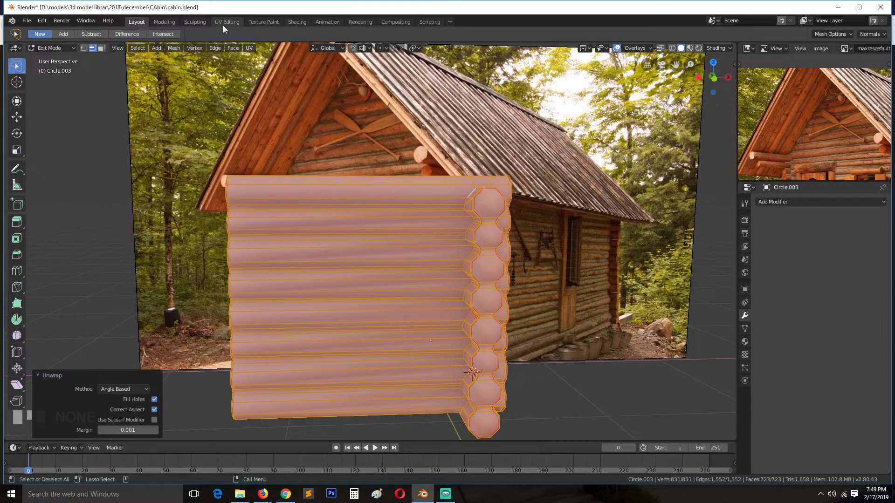
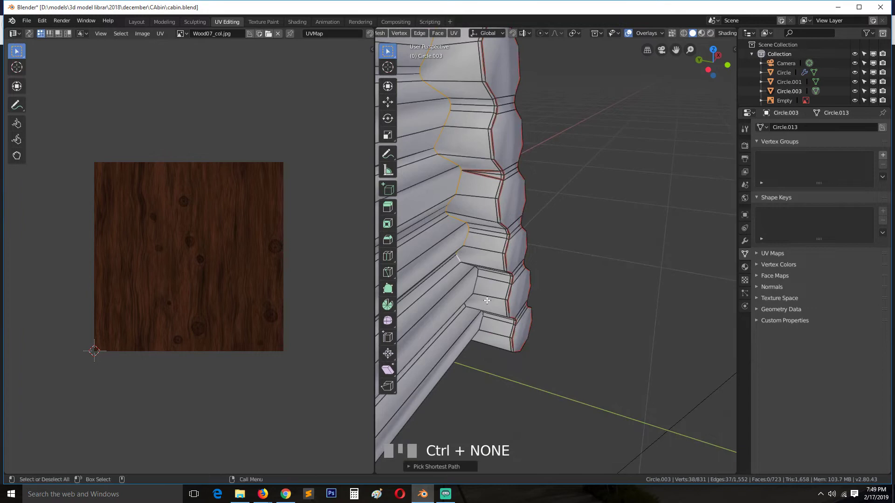
Mark the first chosen corner edges of the log walls as a UV seam
{"action": "key", "text": "`"}
{"action": "left_click", "coordinate": [454, 308]}
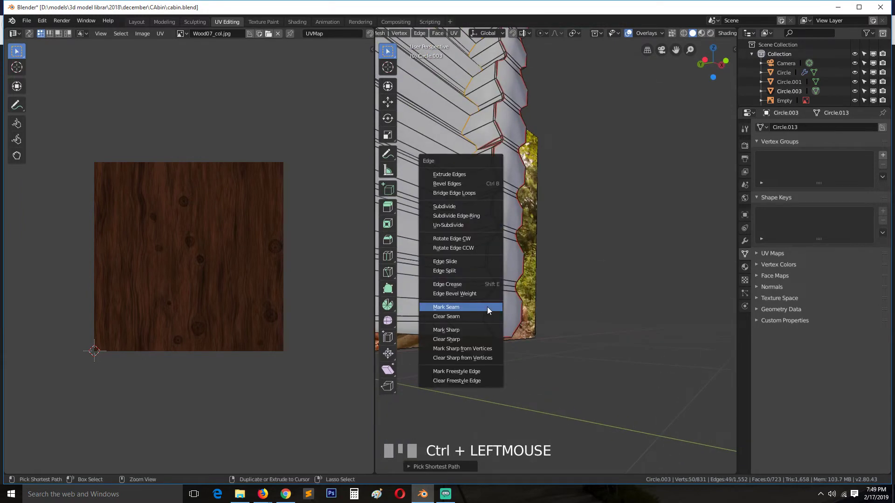
{"action": "key", "text": "ctrl+e"}
{"action": "key", "text": "a"}
{"action": "key", "text": "`"}
{"action": "key", "text": "alt+a"}
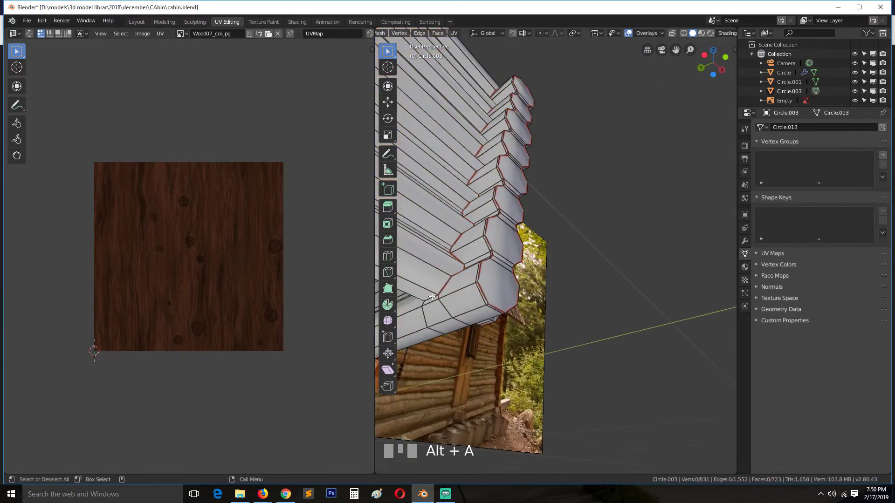
Select the vertical inner corner edge run of the walls and mark it as a seam
{"action": "left_click", "coordinate": [433, 294]}
{"action": "key", "text": "`"}
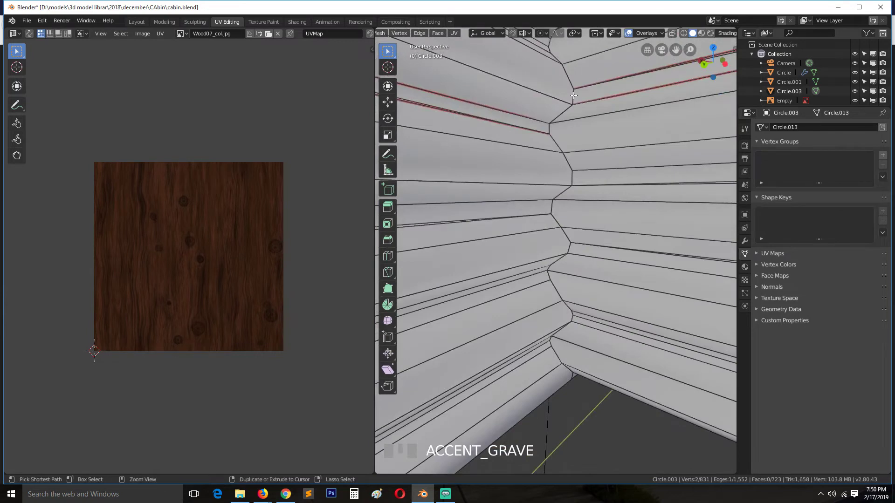
{"action": "left_click", "coordinate": [575, 91]}
{"action": "left_click", "coordinate": [608, 164]}
{"action": "key", "text": "ctrl+e"}
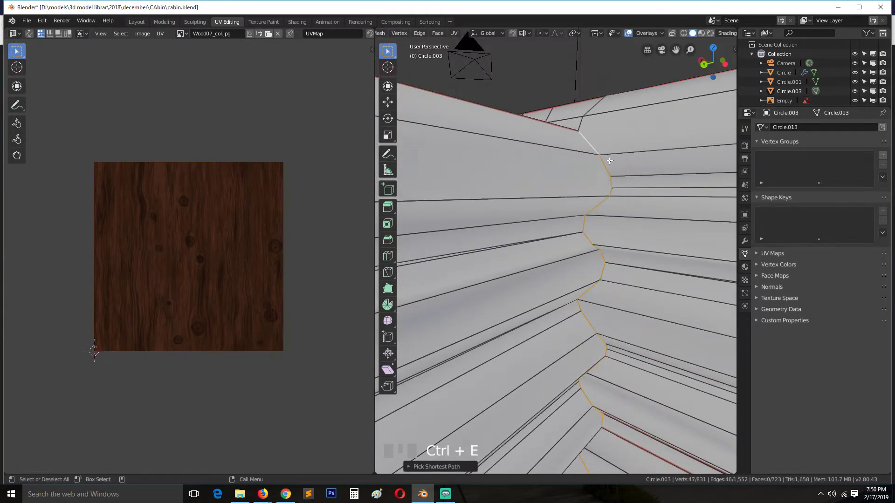
{"action": "key", "text": "alt+a"}
Return to Object Mode and preview the corner walls with their wood texture
{"action": "scroll", "scroll_direction": "down", "scroll_amount": 3}
{"action": "left_click_drag", "start_coordinate": [668, 228], "coordinate": [656, 259]}
{"action": "key", "text": "alt+a"}
{"action": "scroll", "scroll_direction": "up", "scroll_amount": 3}
{"action": "scroll", "scroll_direction": "down", "scroll_amount": 3}
{"action": "key", "text": "`"}
{"action": "scroll", "scroll_direction": "up", "scroll_amount": 3}
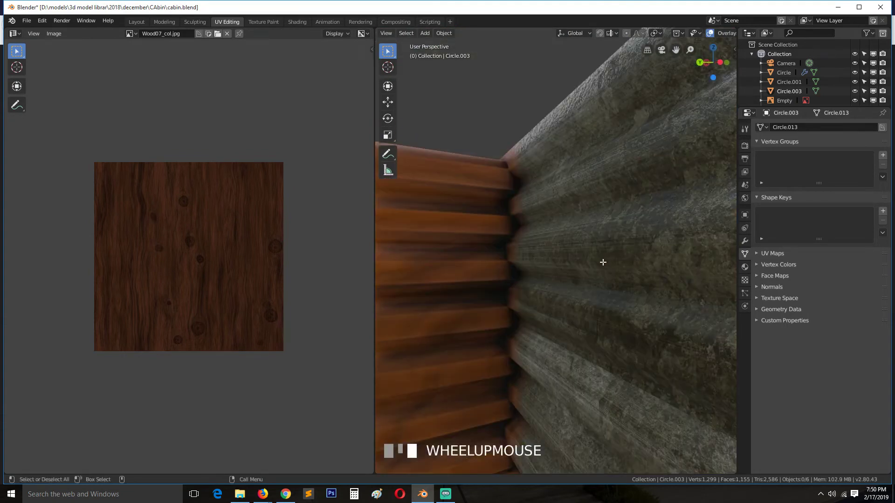
Orbit back to the log-cabin corner and select the merged wall object
{"action": "key", "text": "a"}
{"action": "key", "text": "u"}
{"action": "scroll", "scroll_direction": "down", "scroll_amount": 3}
{"action": "key", "text": "Tab"}
{"action": "key", "text": "`"}
{"action": "scroll", "scroll_direction": "up", "scroll_amount": 3}
{"action": "key", "text": "`"}
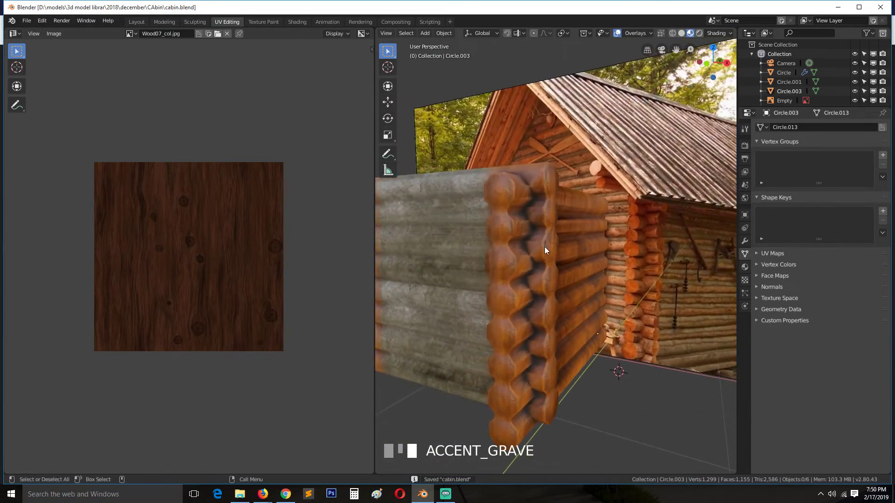
{"action": "left_click_drag", "start_coordinate": [474, 199], "coordinate": [494, 210]}
{"action": "left_click", "coordinate": [494, 209]}
In Edit Mode select the whole wall mesh and unwrap it using the marked seams
{"action": "key", "text": "ctrl+a"}
{"action": "key", "text": "`"}
{"action": "scroll", "scroll_direction": "up", "scroll_amount": 3}
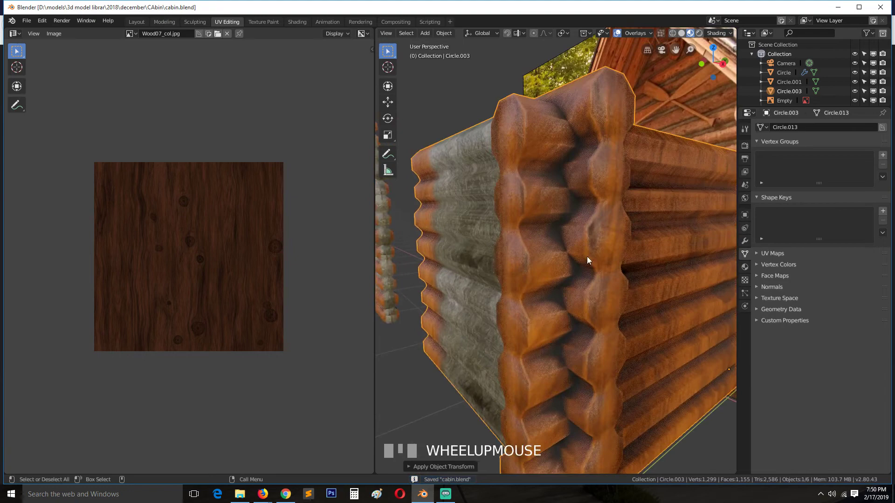
{"action": "scroll", "scroll_direction": "down", "scroll_amount": 3}
{"action": "key", "text": "Tab"}
{"action": "key", "text": "`"}
{"action": "key", "text": "alt+a"}
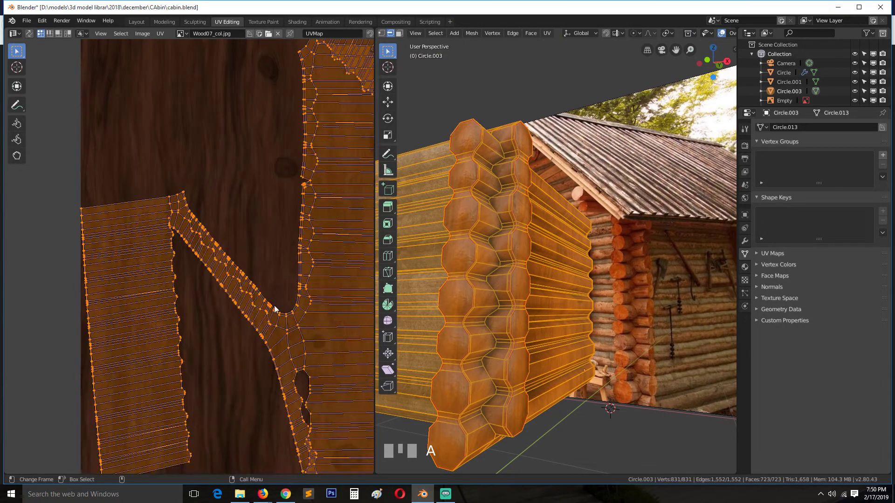
{"action": "left_click", "coordinate": [318, 260]}
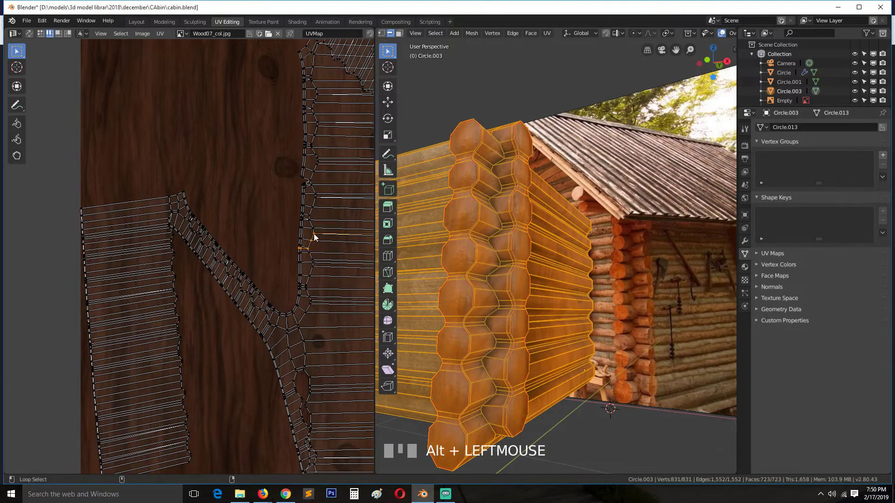
{"action": "key", "text": "`"}
{"action": "key", "text": "alt+a"}
{"action": "scroll", "scroll_direction": "up", "scroll_amount": 3}
{"action": "left_click", "coordinate": [500, 172]}
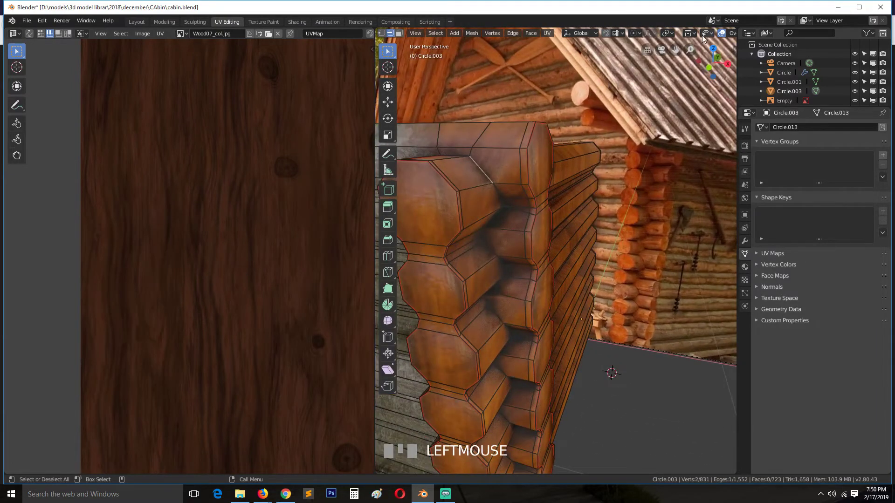
In solid shading, select the edges around the log ends and mark them as seams
{"action": "left_click_drag", "start_coordinate": [687, 37], "coordinate": [560, 147]}
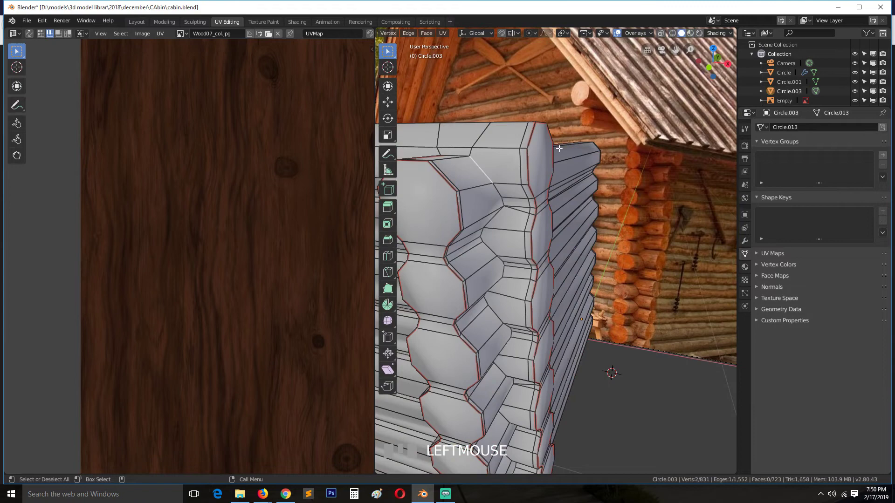
{"action": "key", "text": "1"}
{"action": "left_click", "coordinate": [486, 170]}
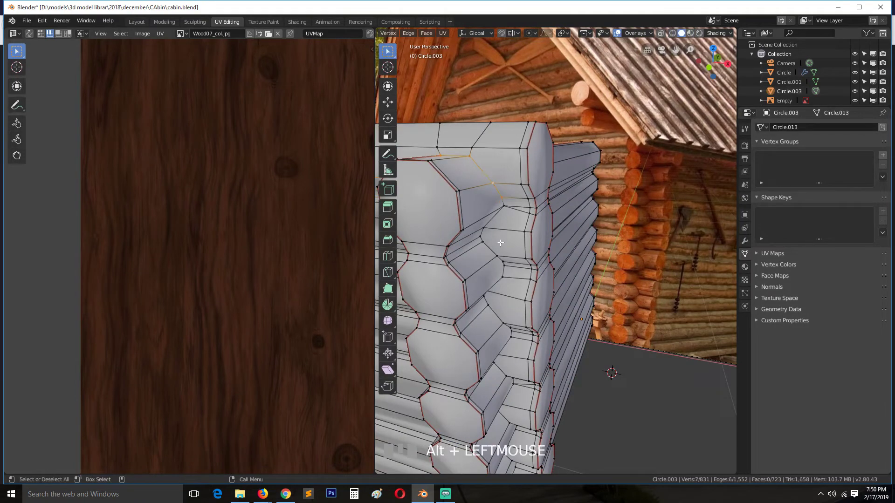
{"action": "left_click", "coordinate": [447, 150]}
{"action": "left_click", "coordinate": [504, 206]}
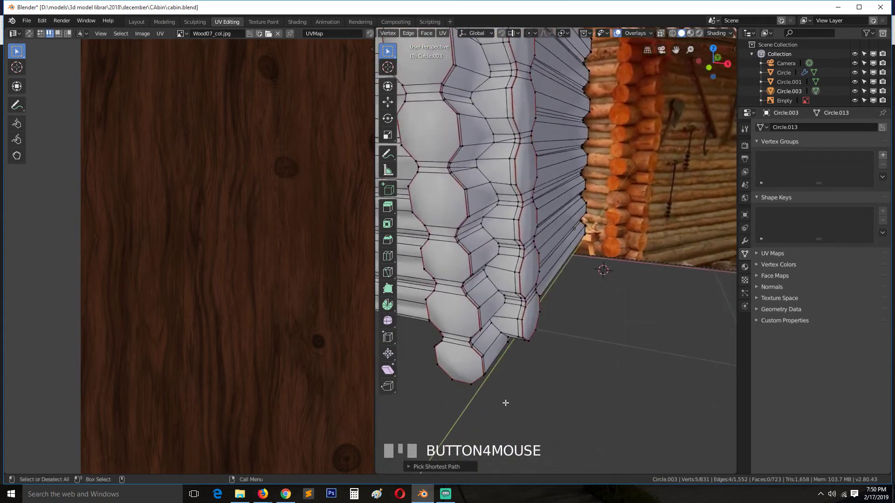
{"action": "left_click", "coordinate": [504, 332]}
{"action": "key", "text": "ctrl+z"}
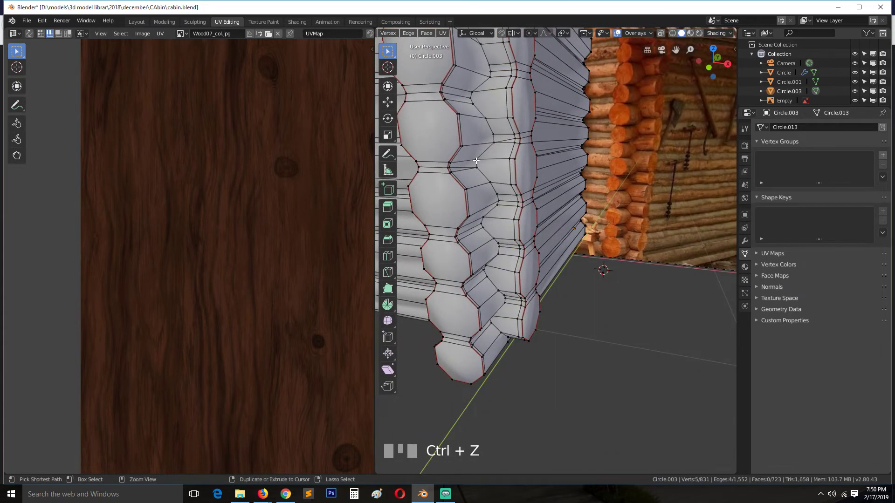
{"action": "left_click", "coordinate": [504, 248]}
{"action": "key", "text": "`"}
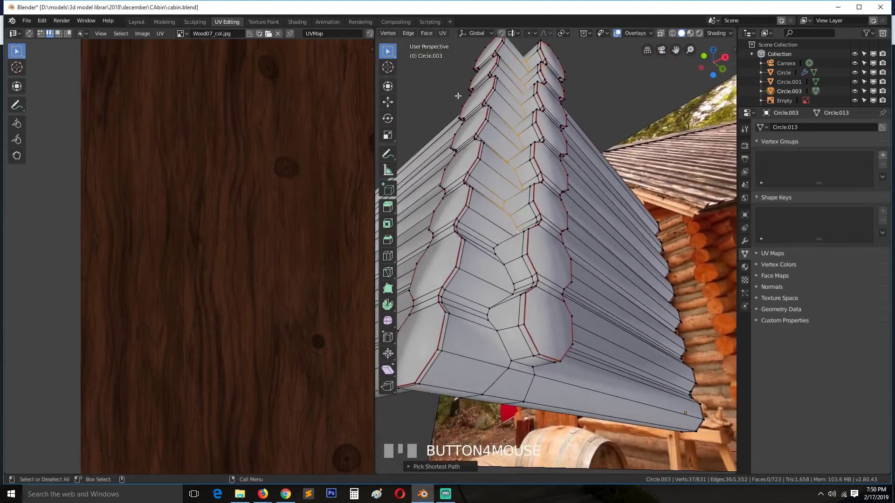
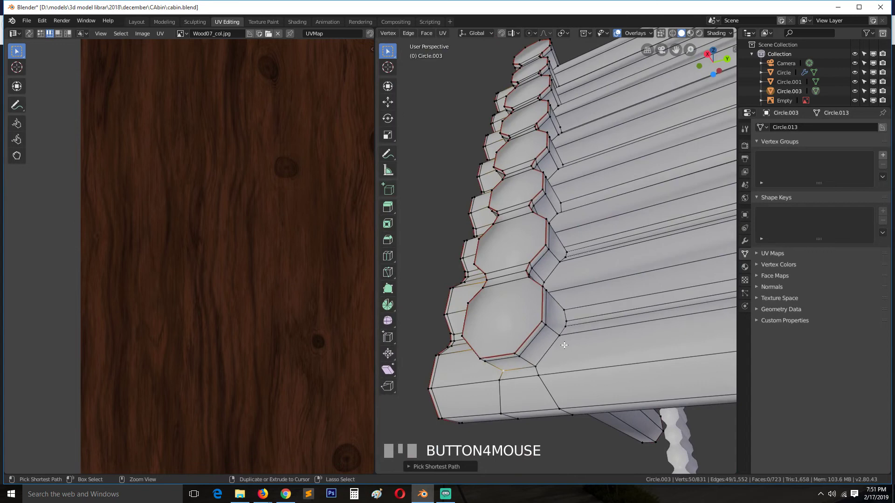
Mark the edge loops running along the logs and the wall end as seams
{"action": "left_click", "coordinate": [565, 338]}
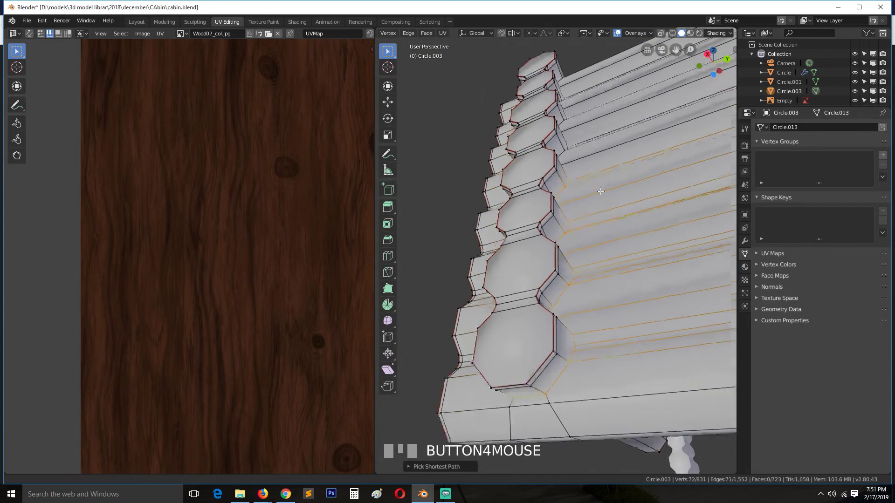
{"action": "left_click", "coordinate": [534, 237]}
{"action": "key", "text": "`"}
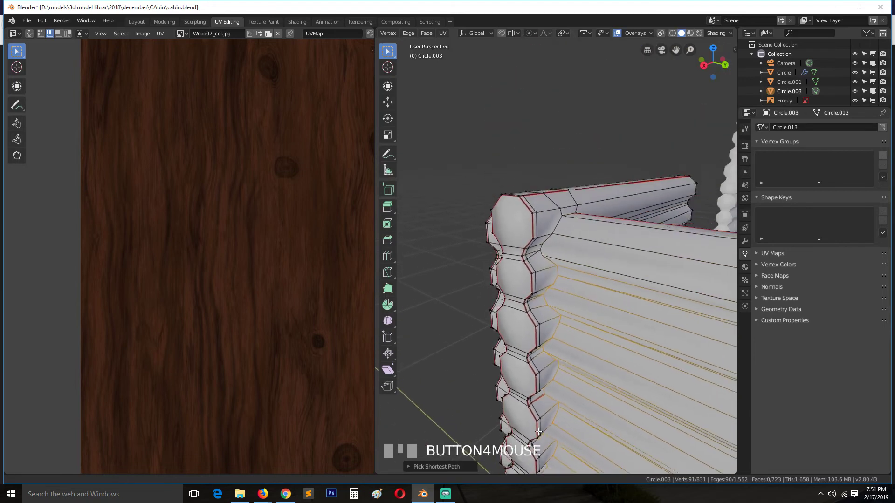
{"action": "left_click", "coordinate": [559, 229]}
{"action": "key", "text": "ctrl+e"}
{"action": "key", "text": "alt+a"}
Select the whole wall mesh and unwrap it again into straight strips with the new seams
{"action": "key", "text": "2"}
{"action": "left_click", "coordinate": [550, 221]}
{"action": "key", "text": "alt+a"}
{"action": "key", "text": "a"}
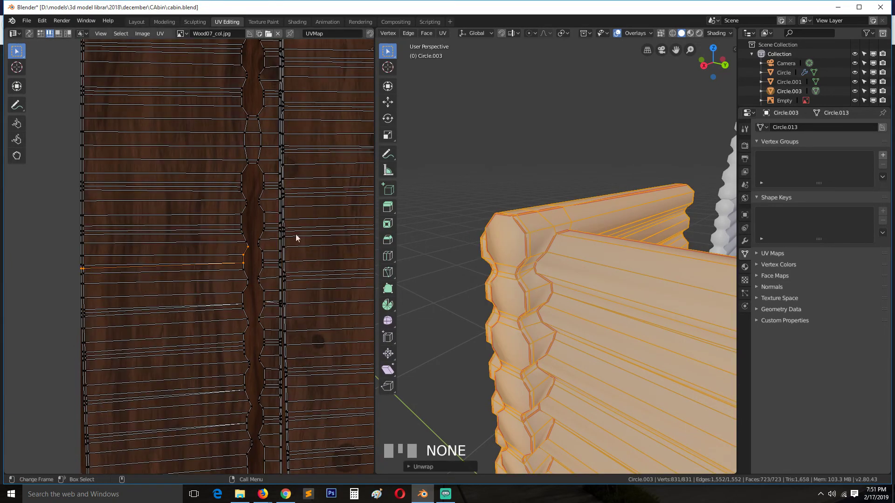
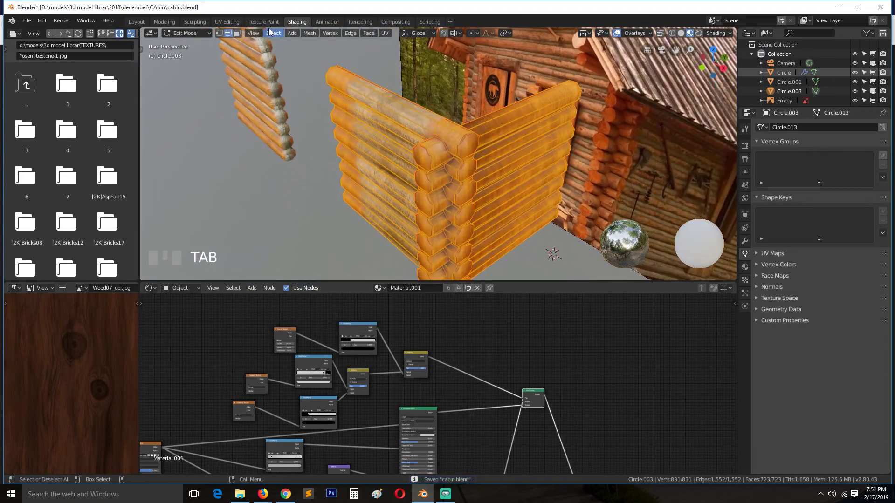
Scale the UV islands up so the strips fill the wood image
{"action": "left_click_drag", "start_coordinate": [237, 22], "coordinate": [303, 76]}
{"action": "key", "text": "a"}
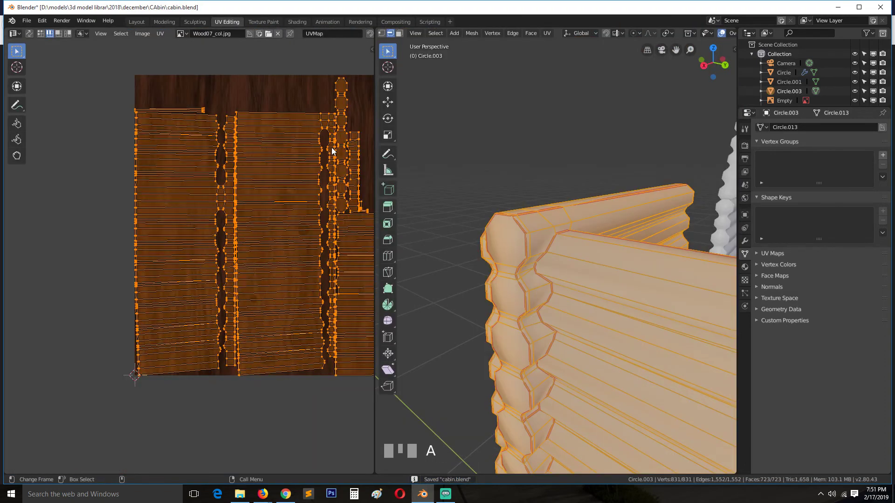